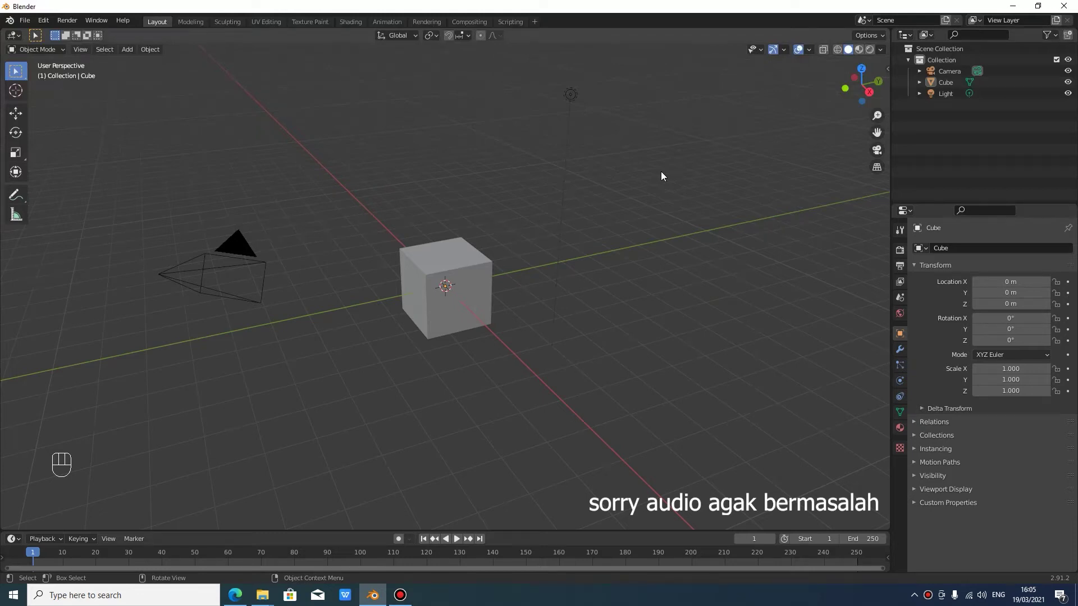
Delete the default cube, briefly restoring it, so only camera and light remain
key("n")
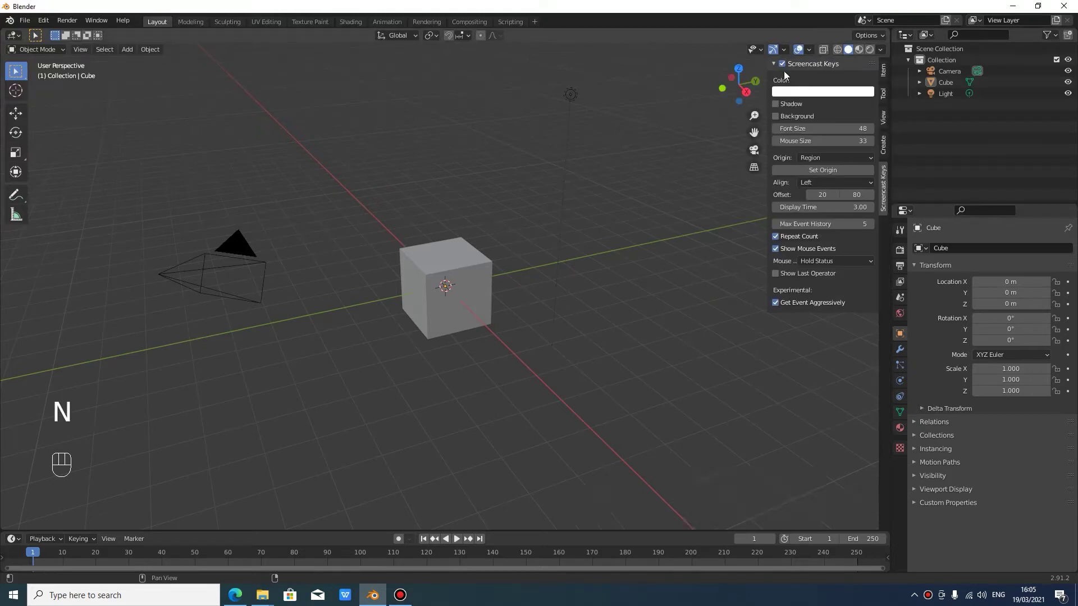
left_click(414, 167)
key("n")
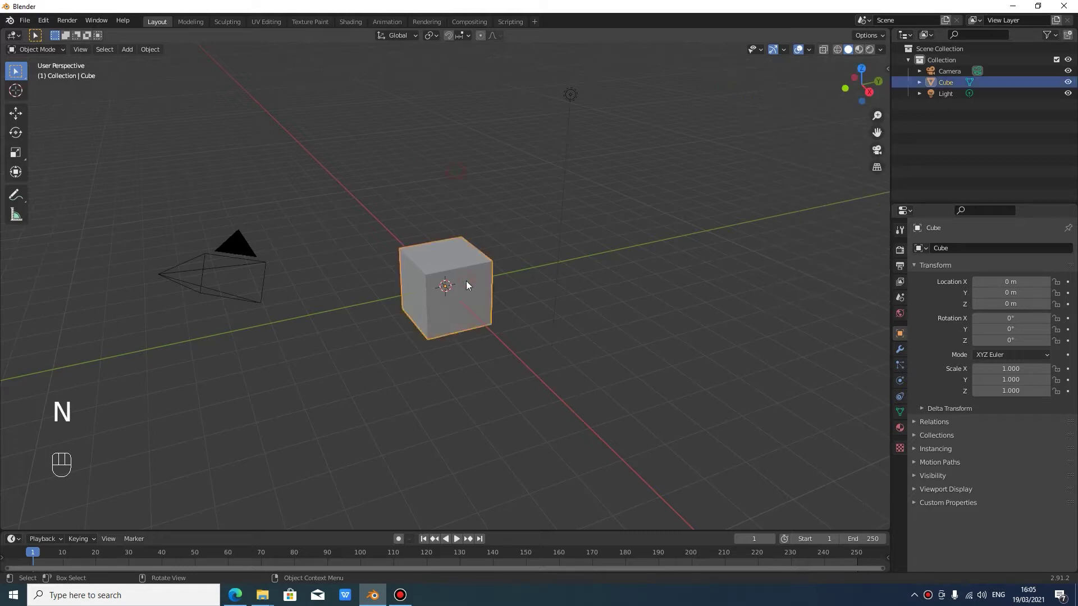
key("x")
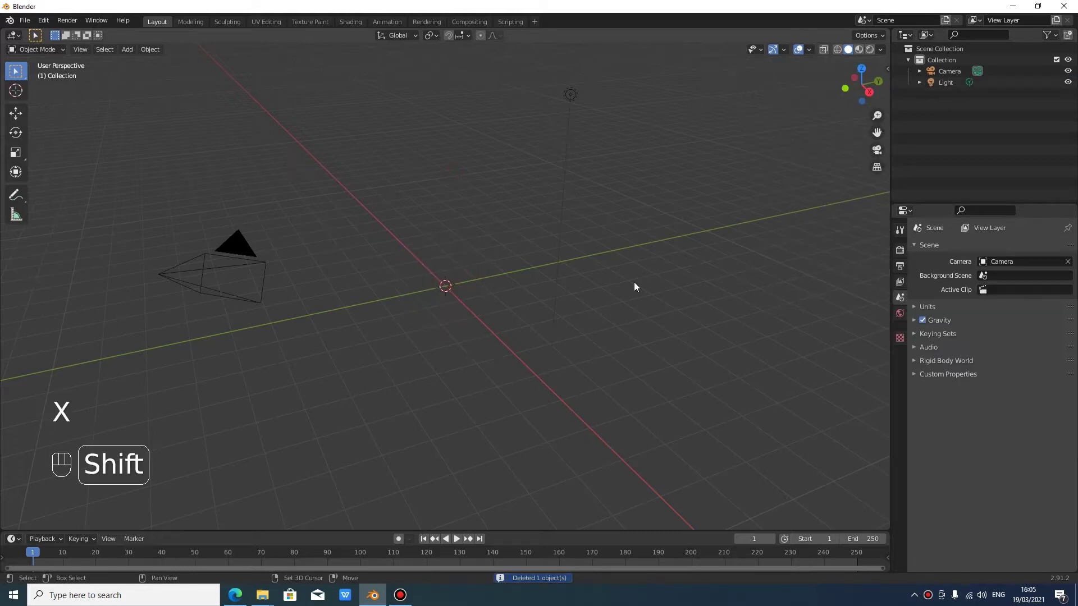
key("shift+a")
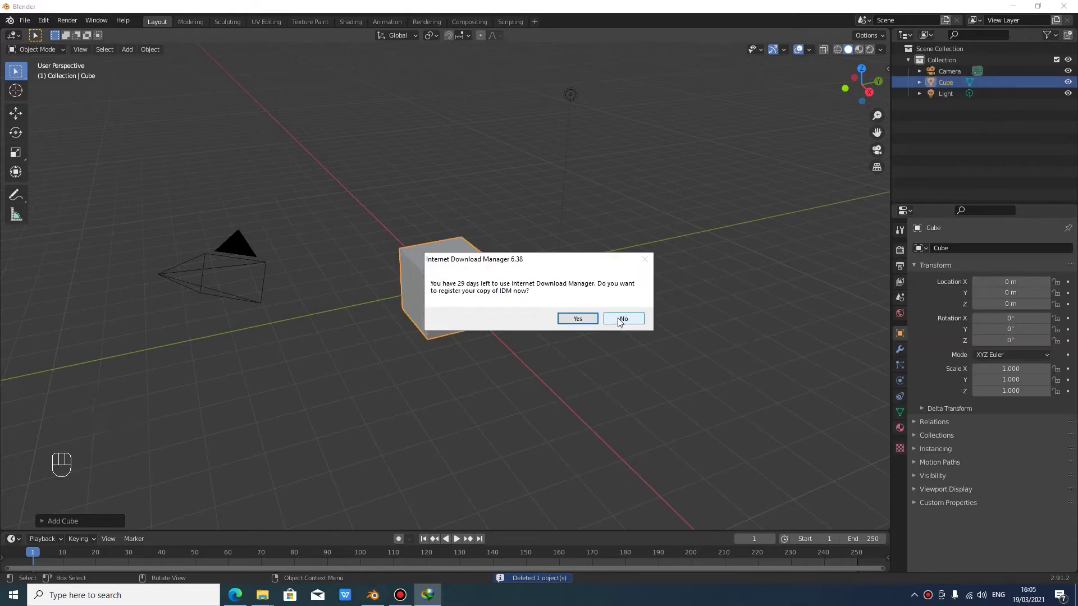
Delete the cube and add a plane at the origin, enlarging it
key("x")
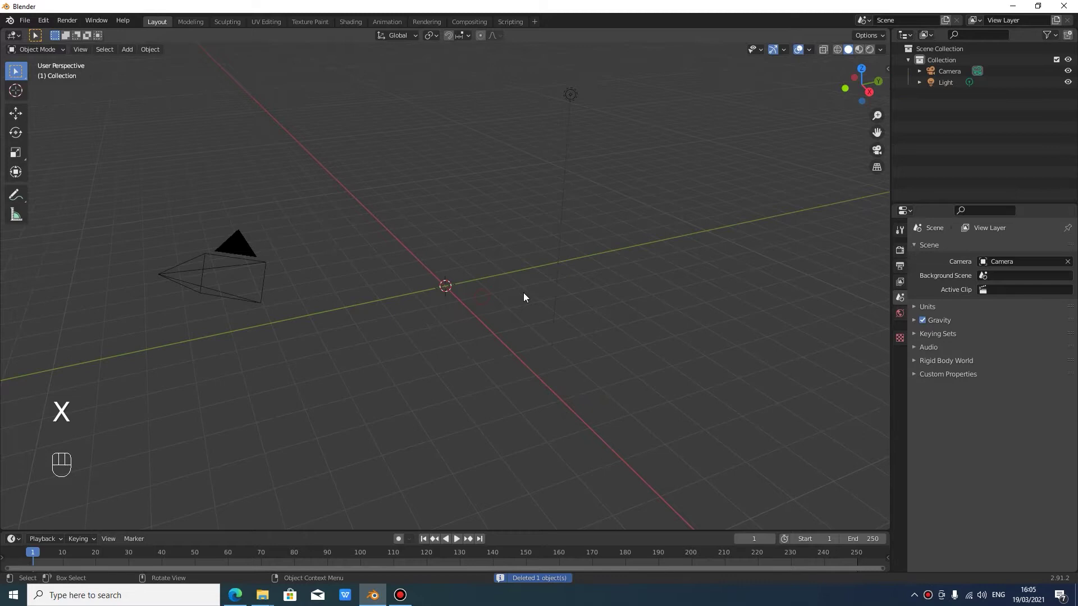
key("shift+a")
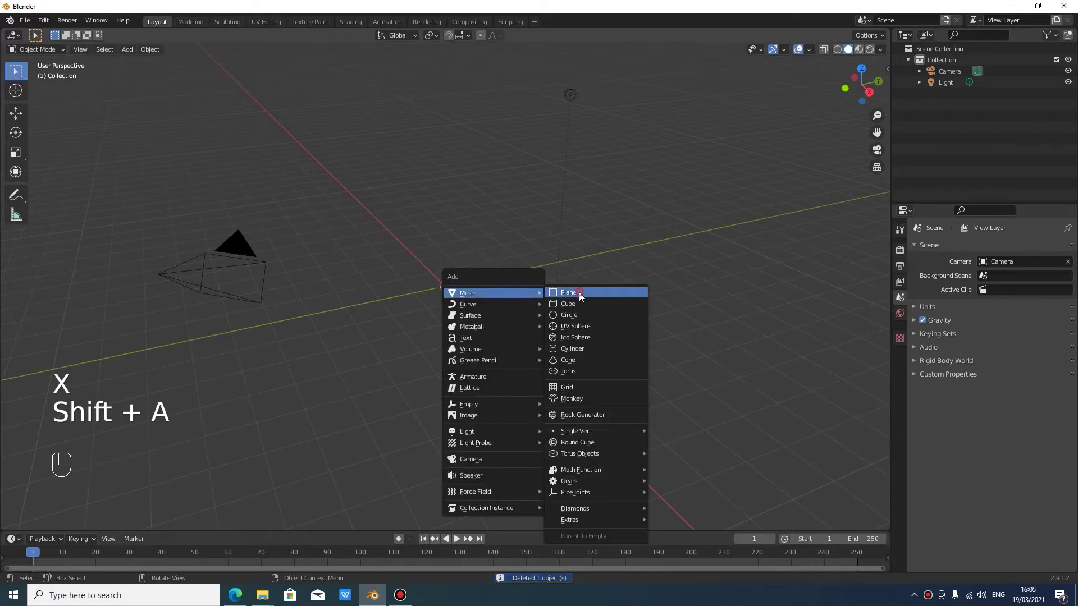
key("s")
left_click_drag(205, 502, 197, 492)
left_click(884, 154)
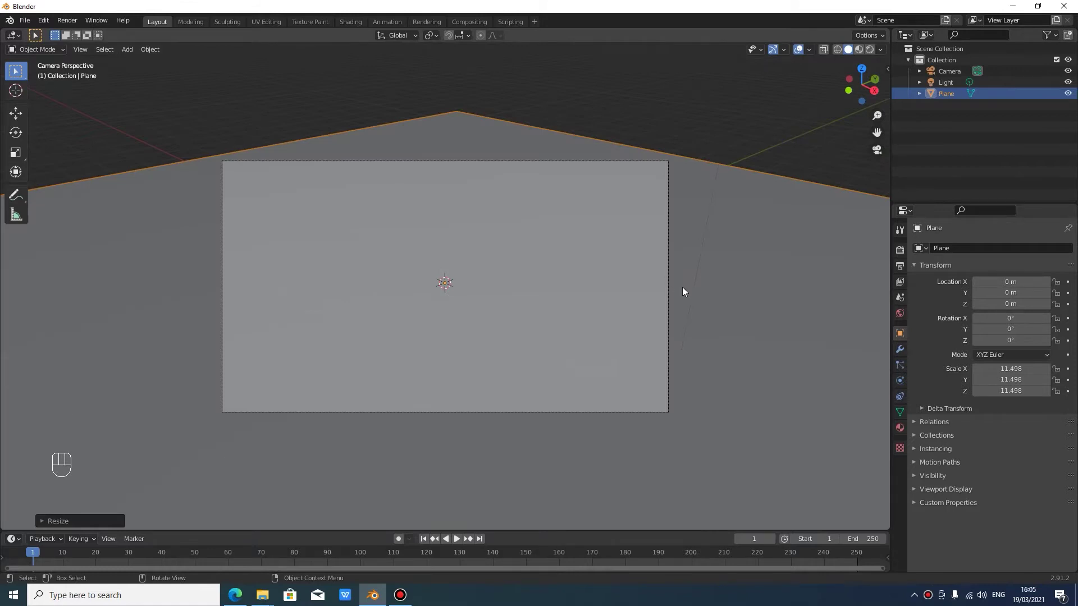
Scale the plane to about 7.3 and frame it through the camera view
key("shift+f")
key("s")
key("s")
left_click(471, 291)
left_click(759, 348)
key("s")
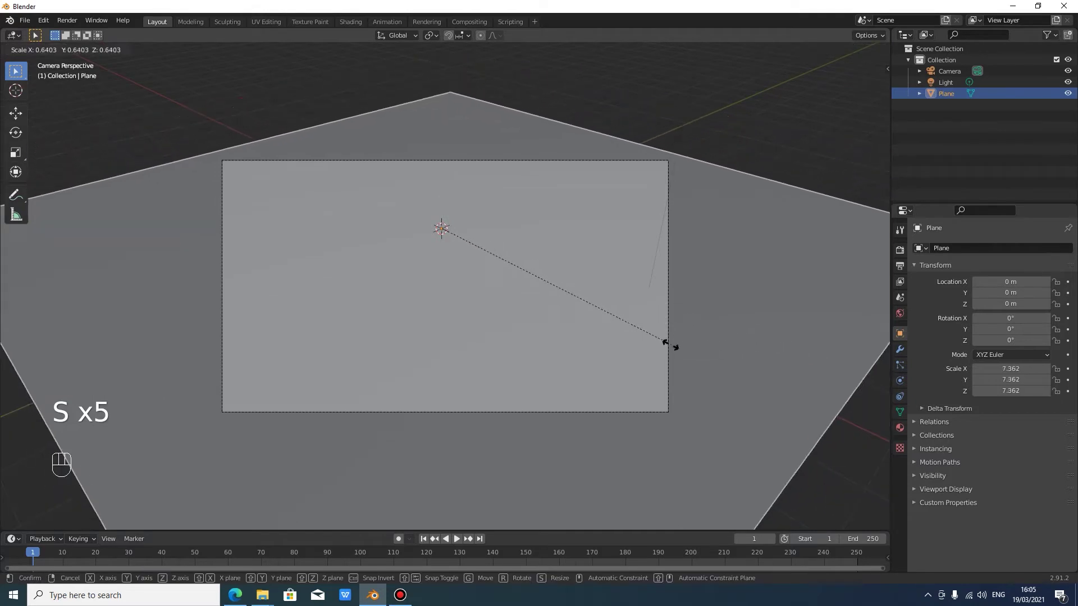
left_click(675, 349)
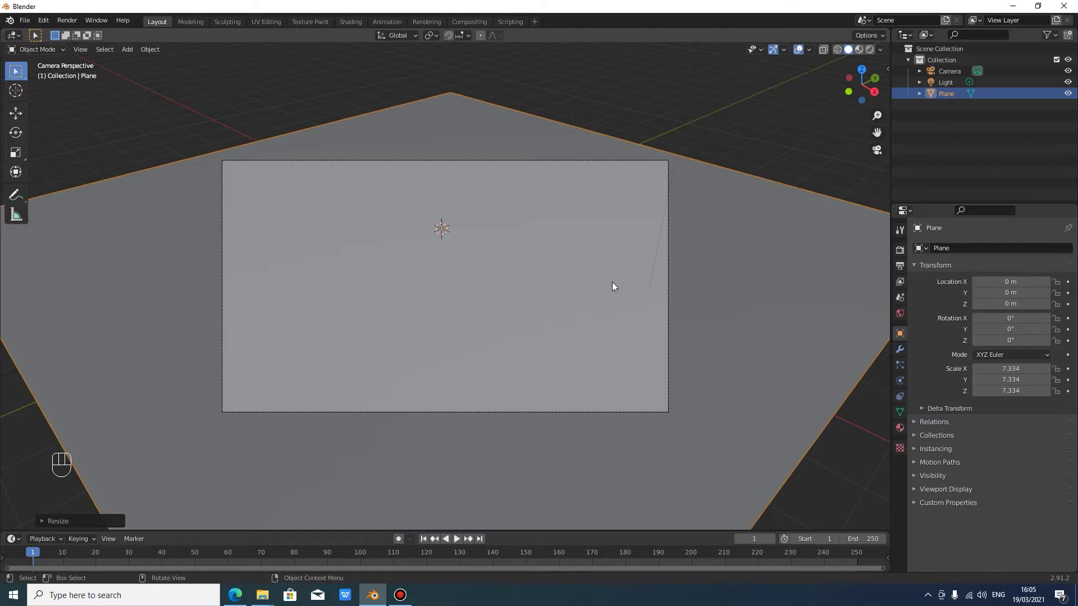
Add a particle system to the plane and make it emit hair strands
left_click(861, 301)
left_click(907, 371)
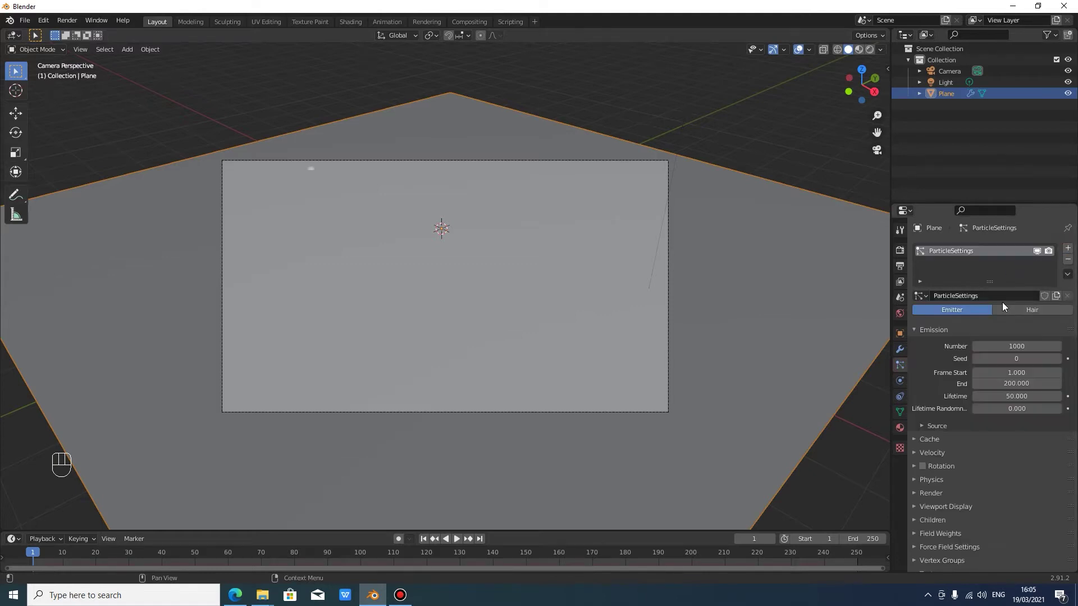
left_click(1011, 314)
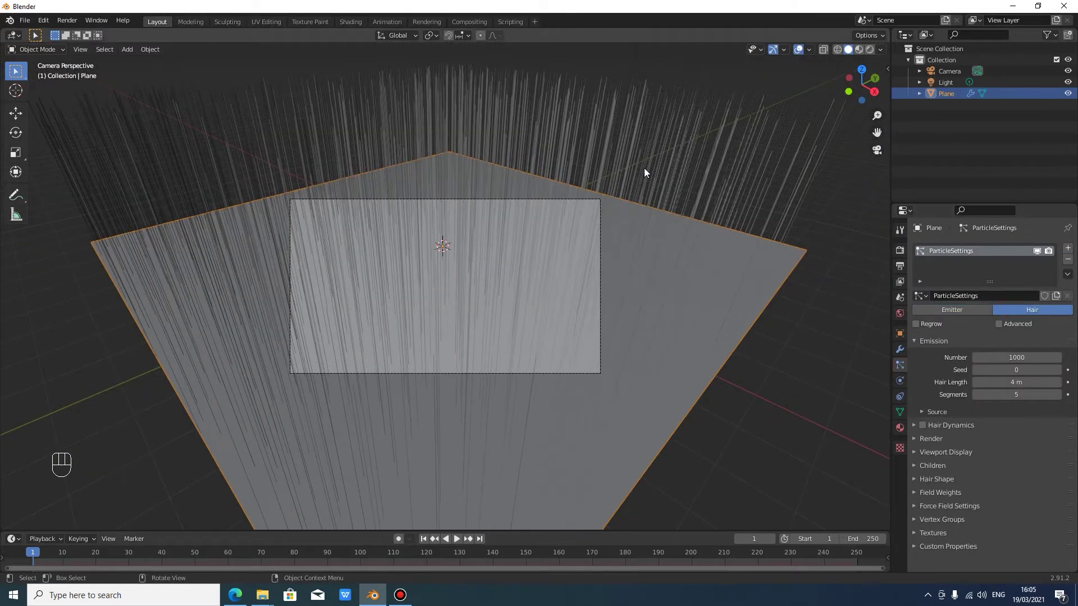
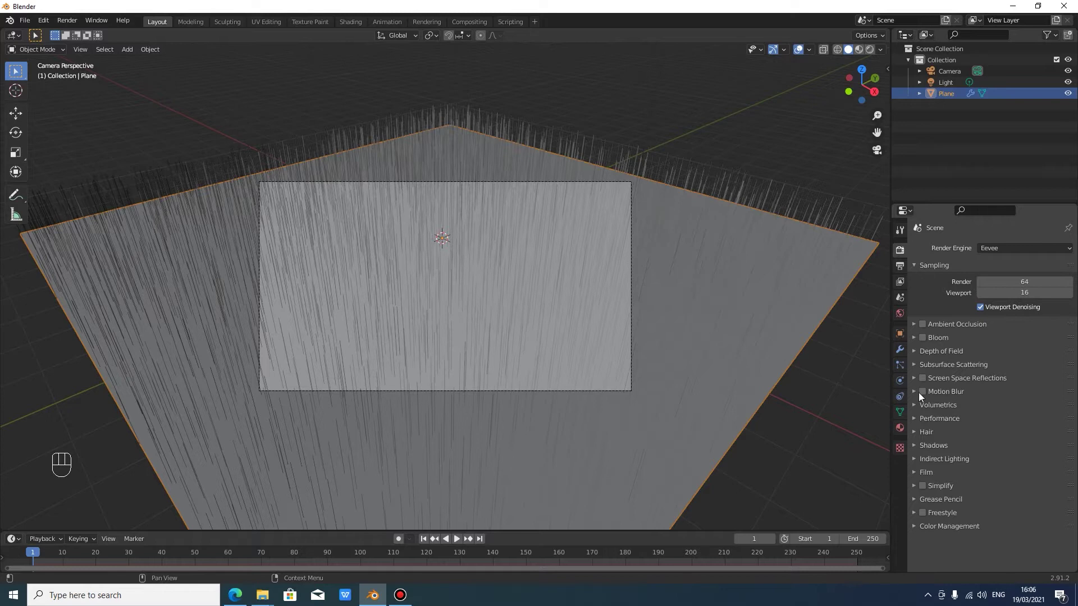
Render Eevee hair as strips with 3 additional subdivisions, then return to particle settings
left_click(919, 436)
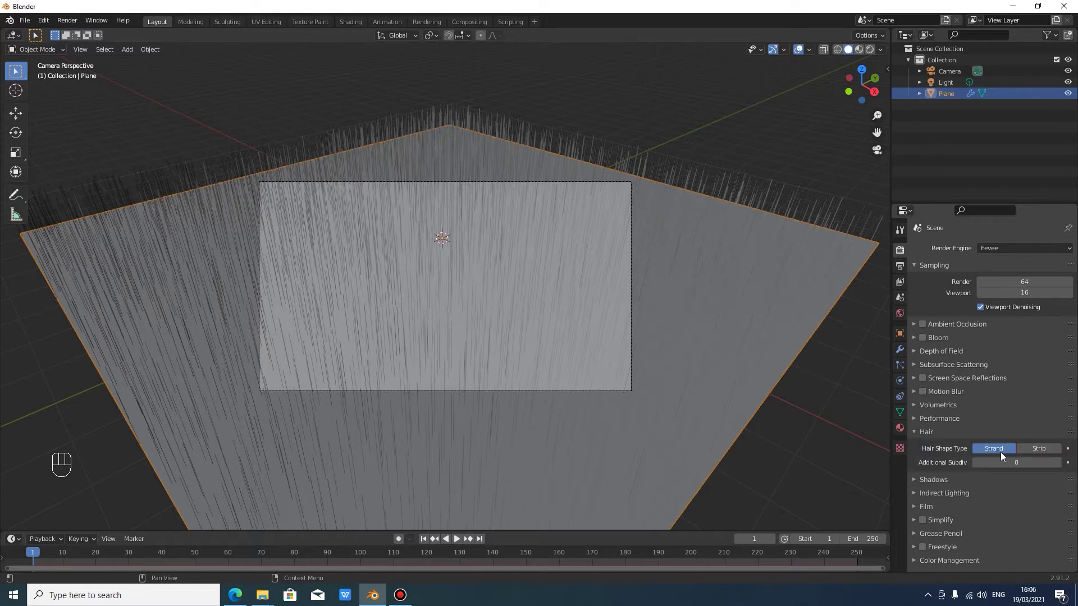
left_click(1030, 451)
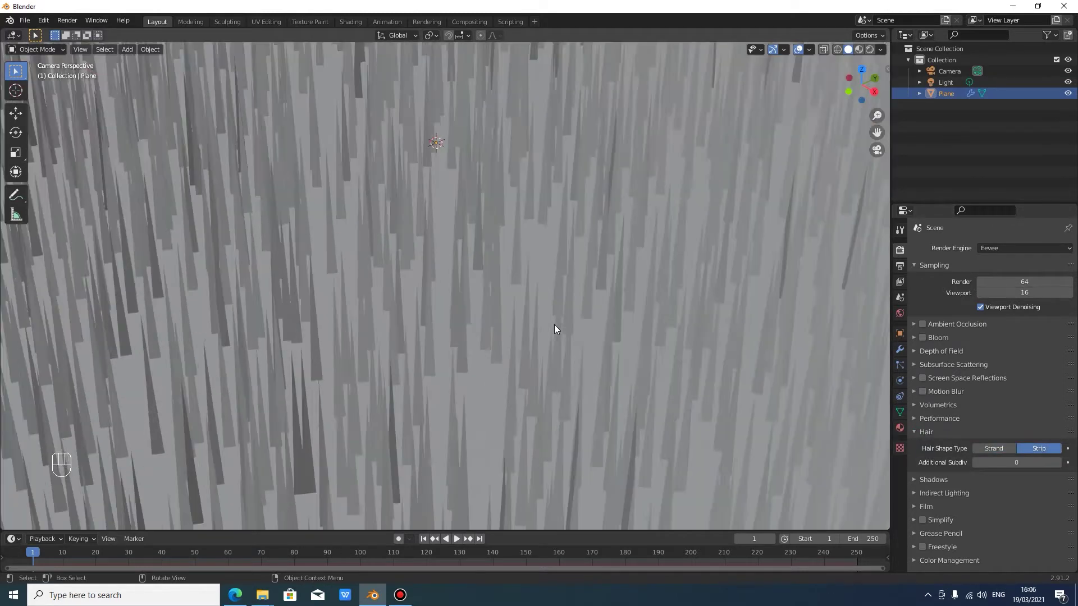
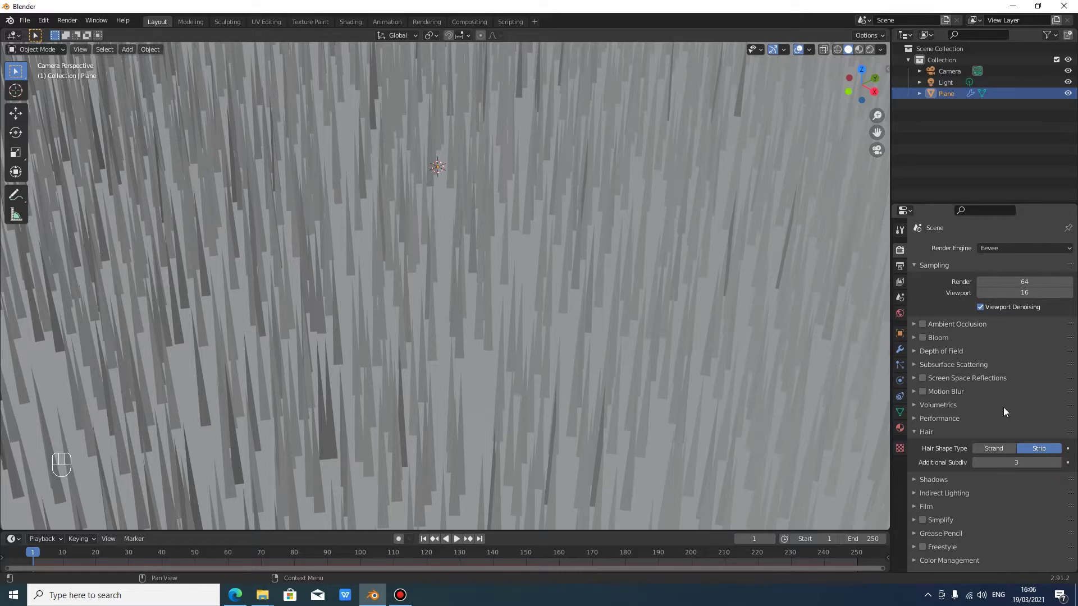
left_click(1005, 453)
left_click(1033, 453)
left_click(901, 370)
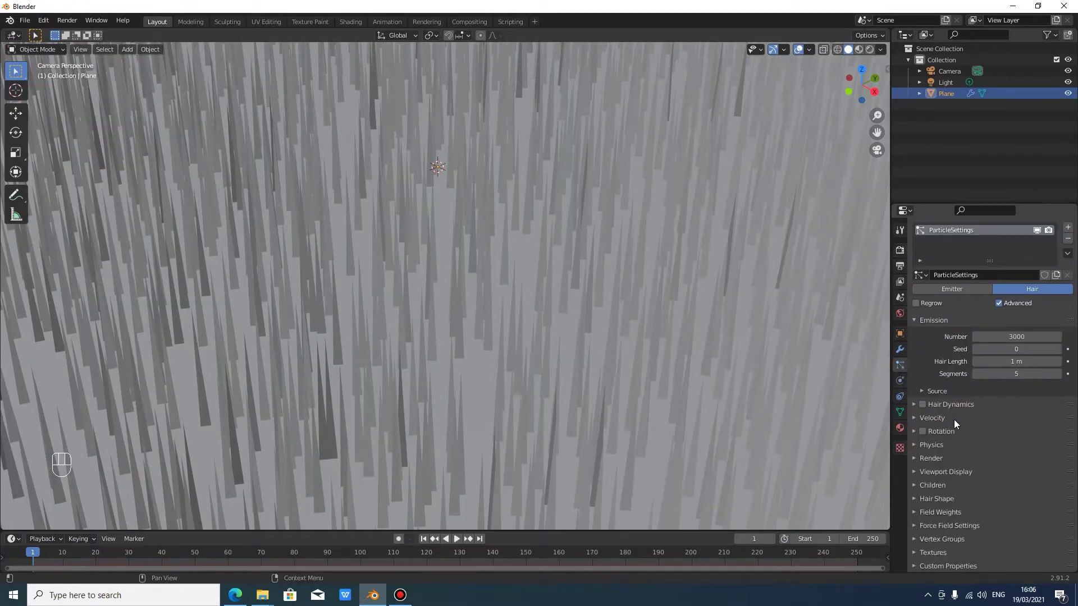
Give the hair a Brownian force of about 0.34 and collapse the forces panel
left_click(912, 450)
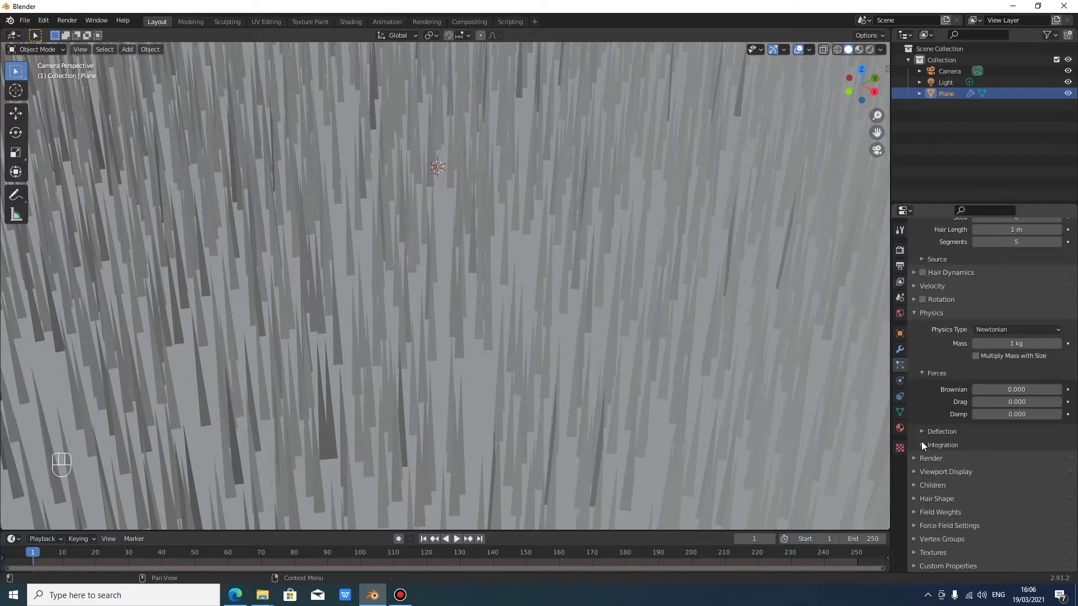
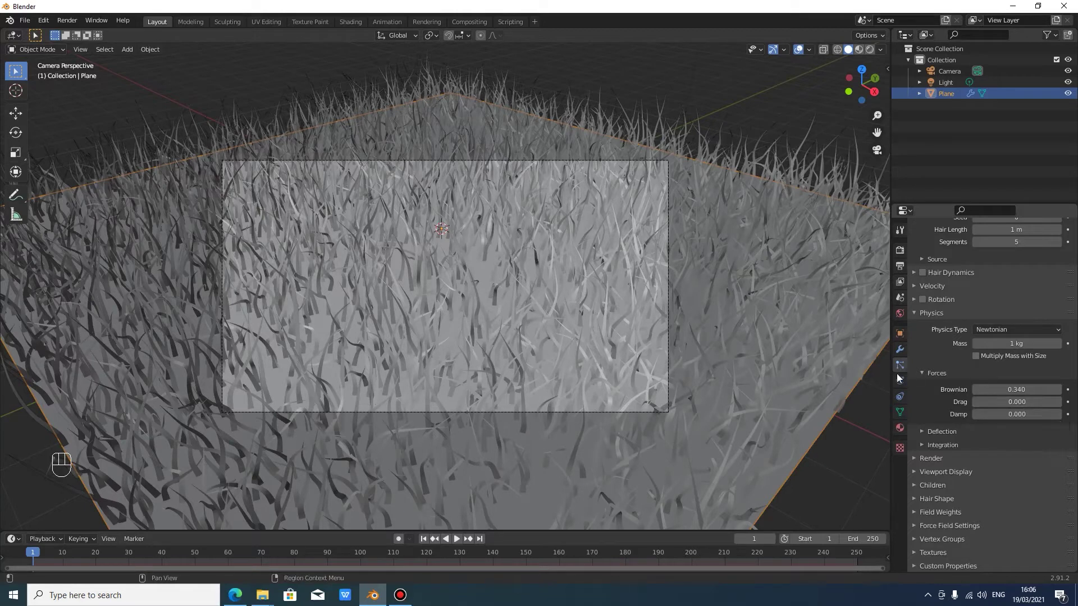
left_click(923, 380)
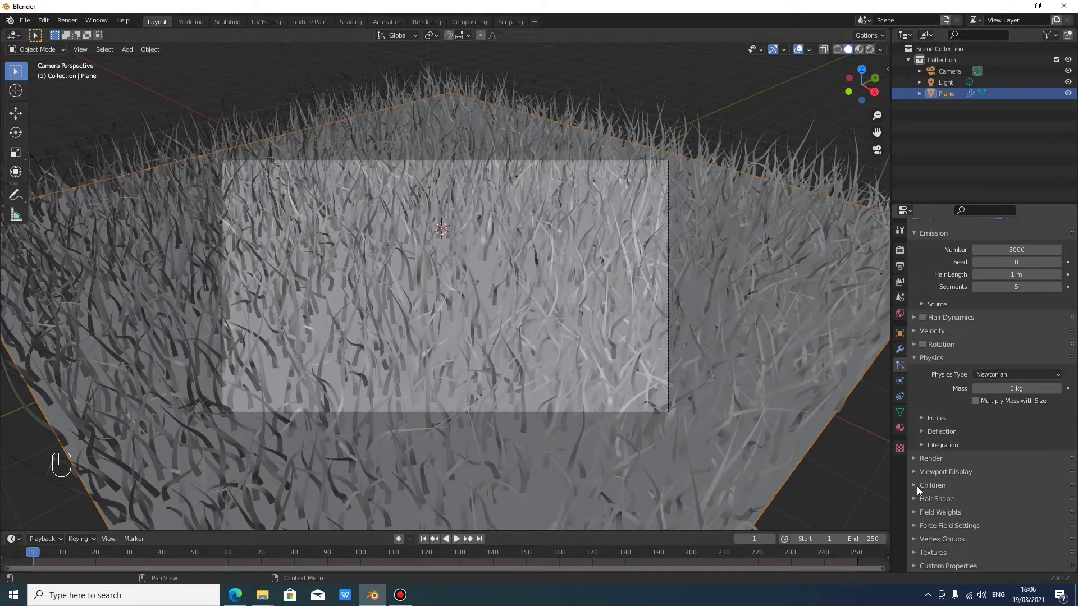
Enable simple child hairs, 10 per strand, length 0.571 and radius 0.85 m
left_click(919, 490)
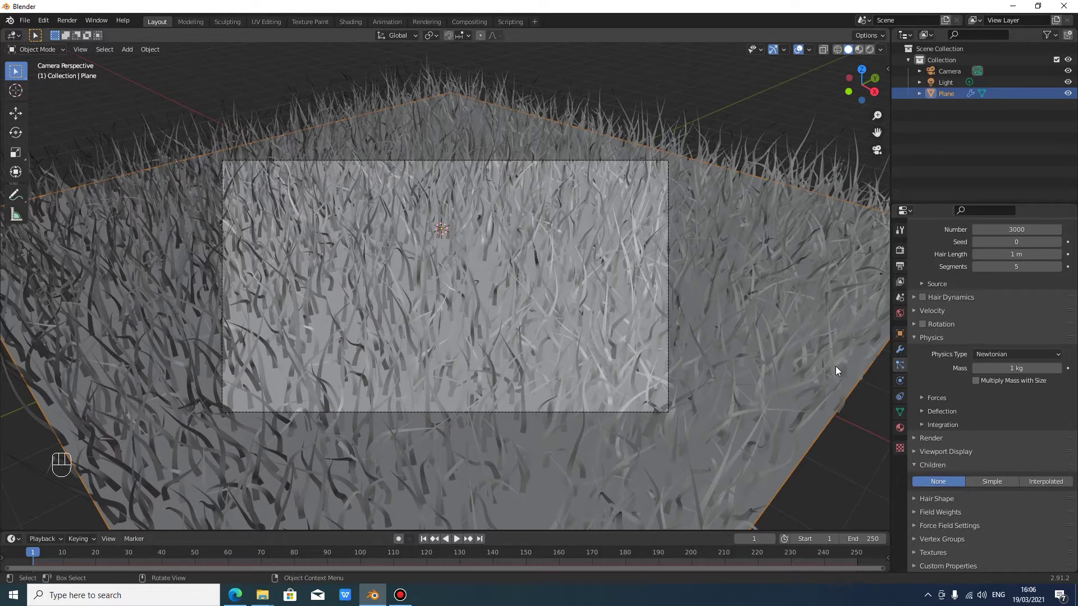
middle_click(529, 283)
left_click(1000, 488)
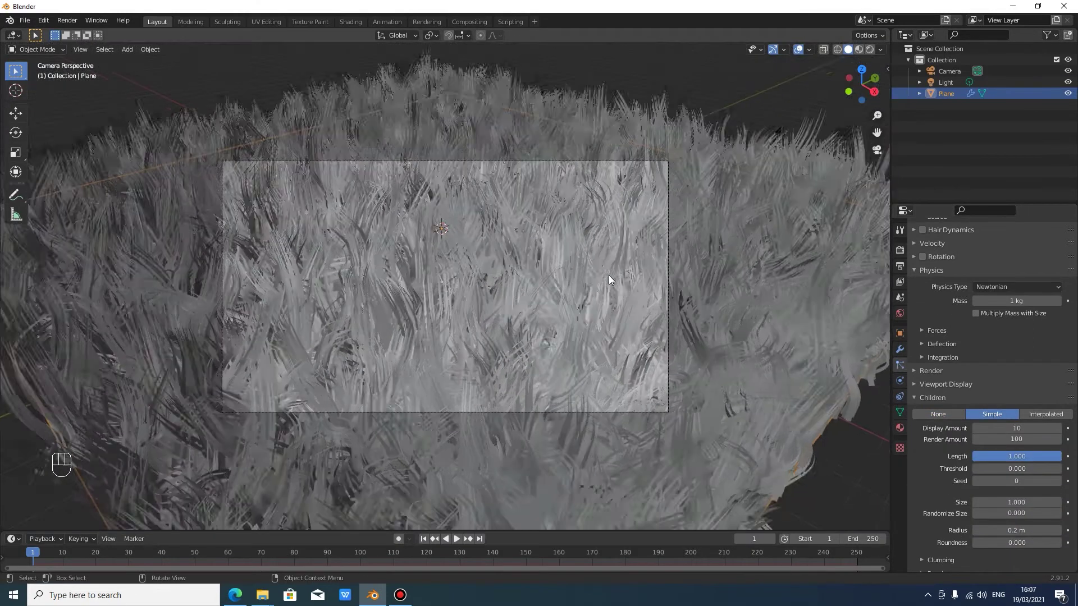
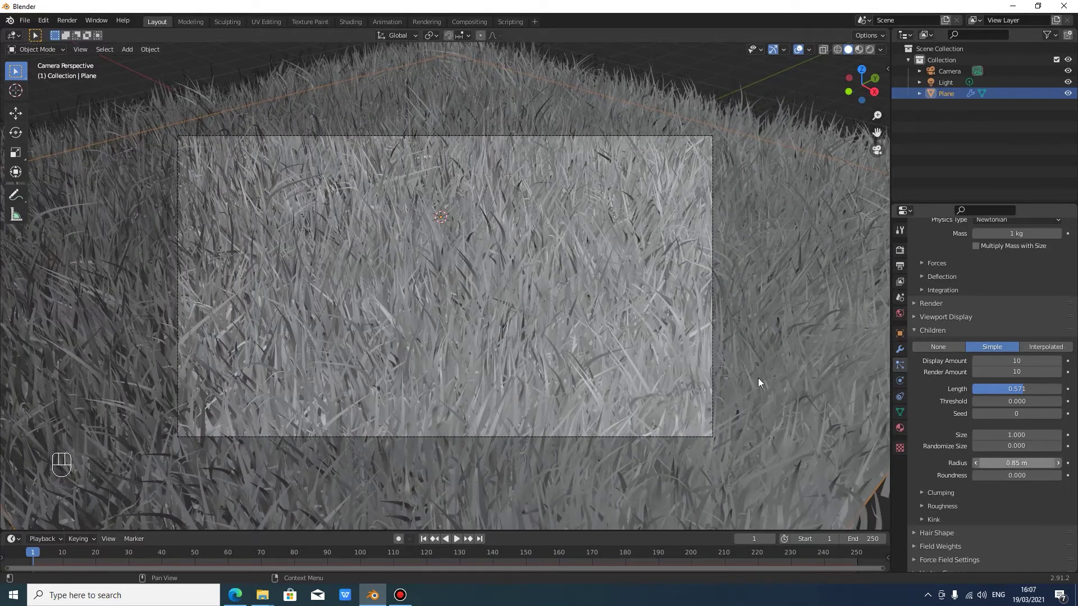
left_click_drag(613, 349, 613, 350)
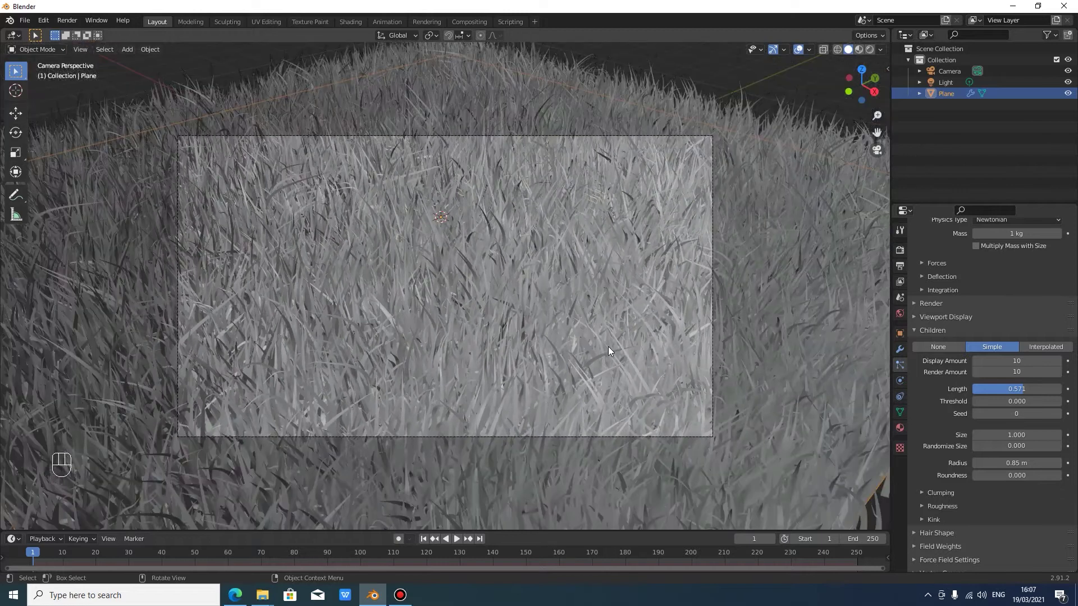
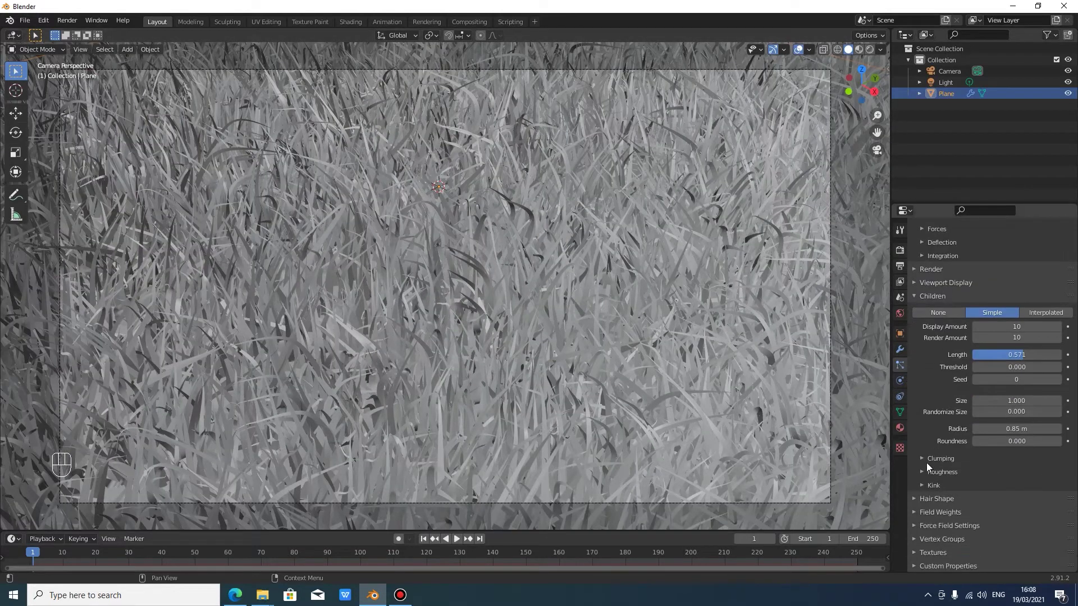
Set slight clumping with 0.2 twist and smooth hair paths with B-spline curves
left_click(929, 469)
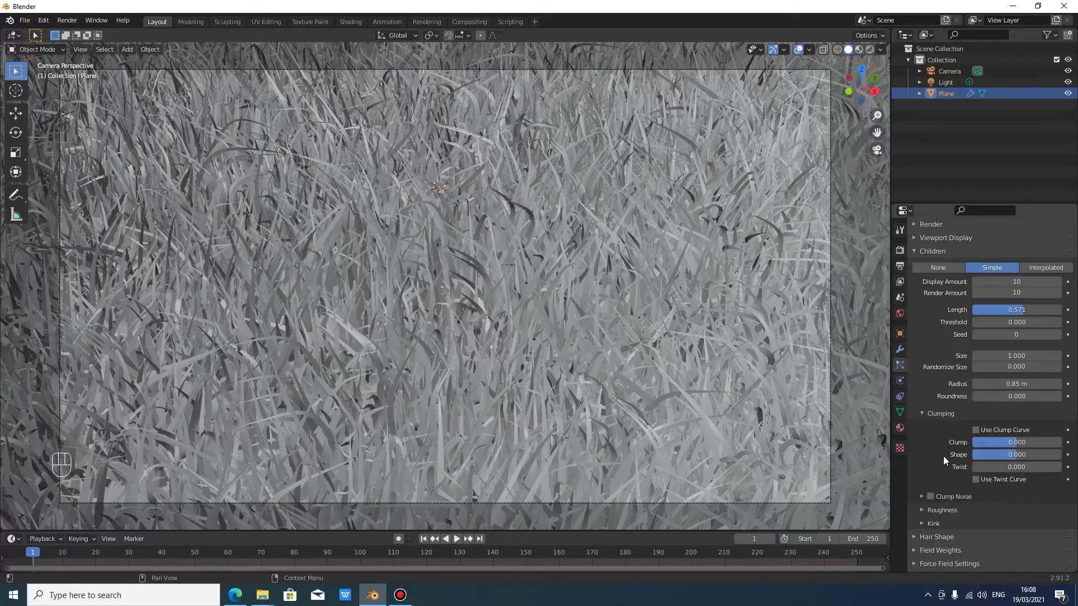
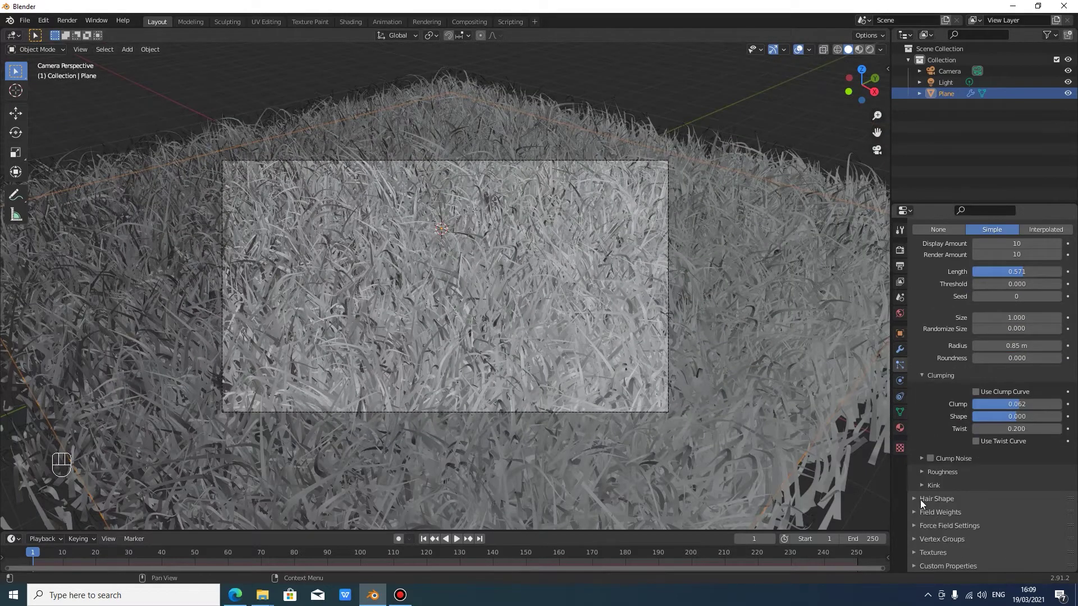
right_click(923, 505)
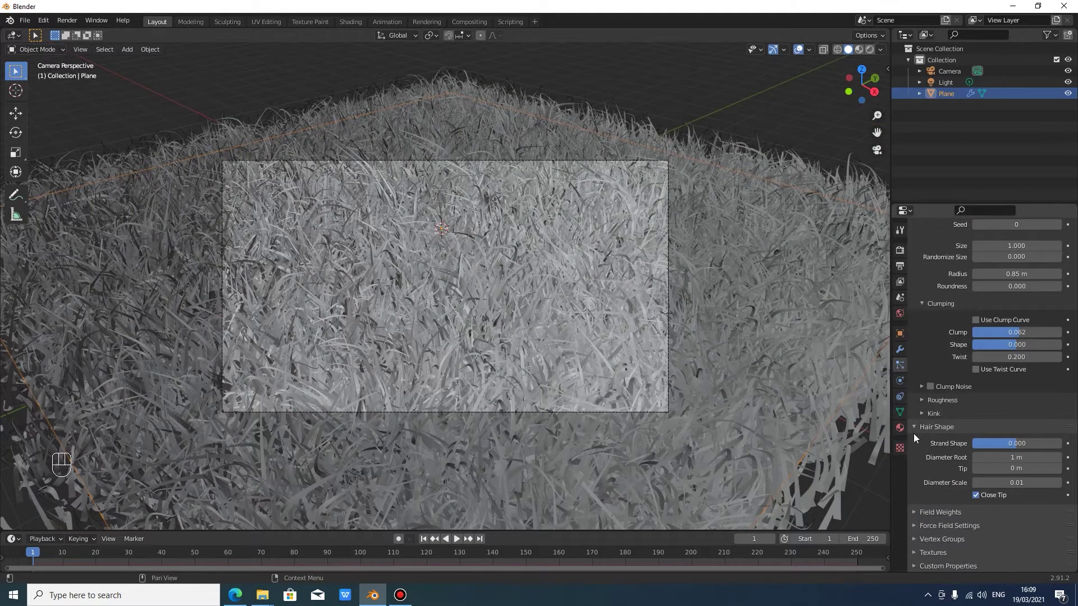
right_click(917, 434)
right_click(920, 350)
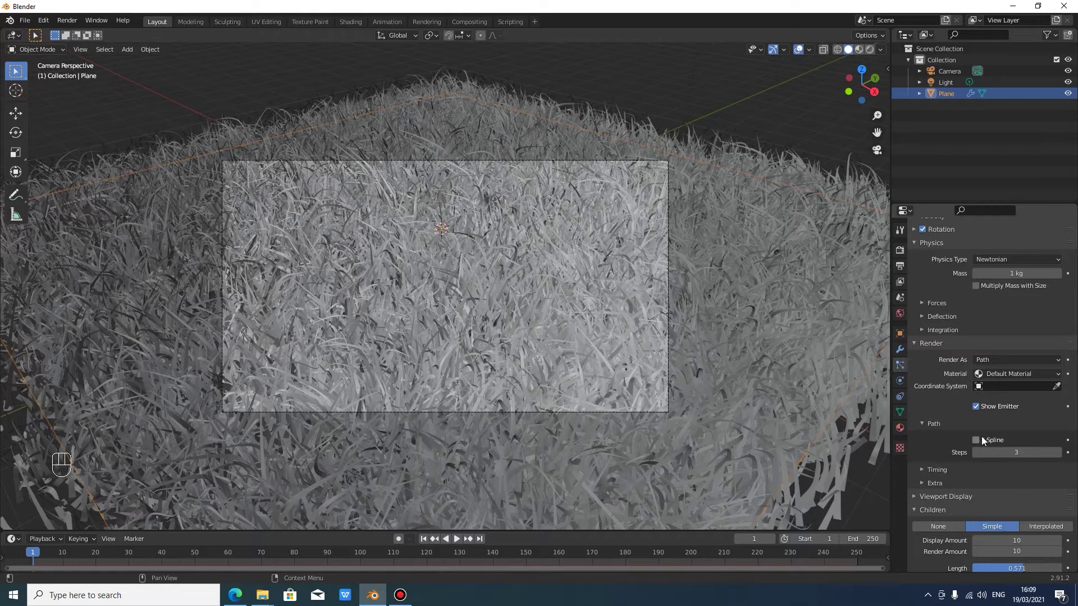
Keep B-spline smoothing with 5 path steps and display 100% of the hair in the viewport
left_click(983, 441)
middle_click(983, 442)
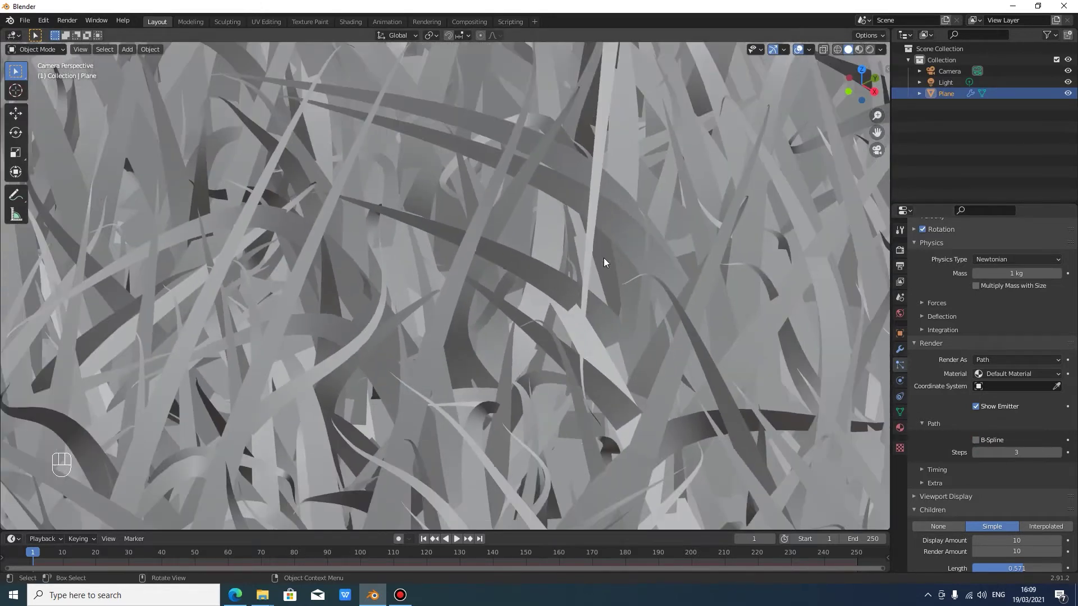
left_click(977, 444)
middle_click(562, 299)
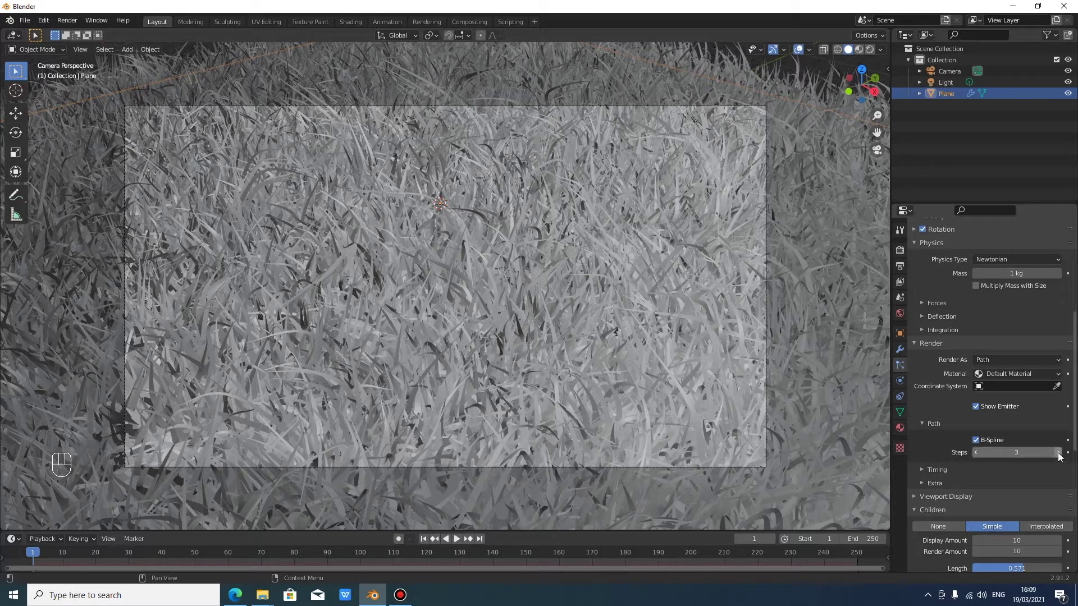
left_click(1061, 460)
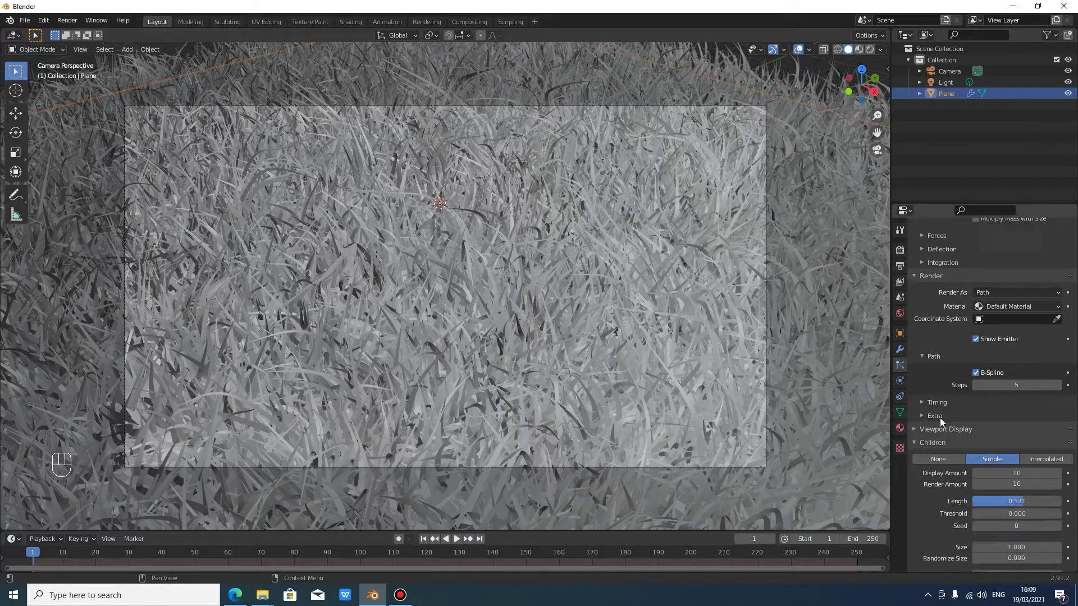
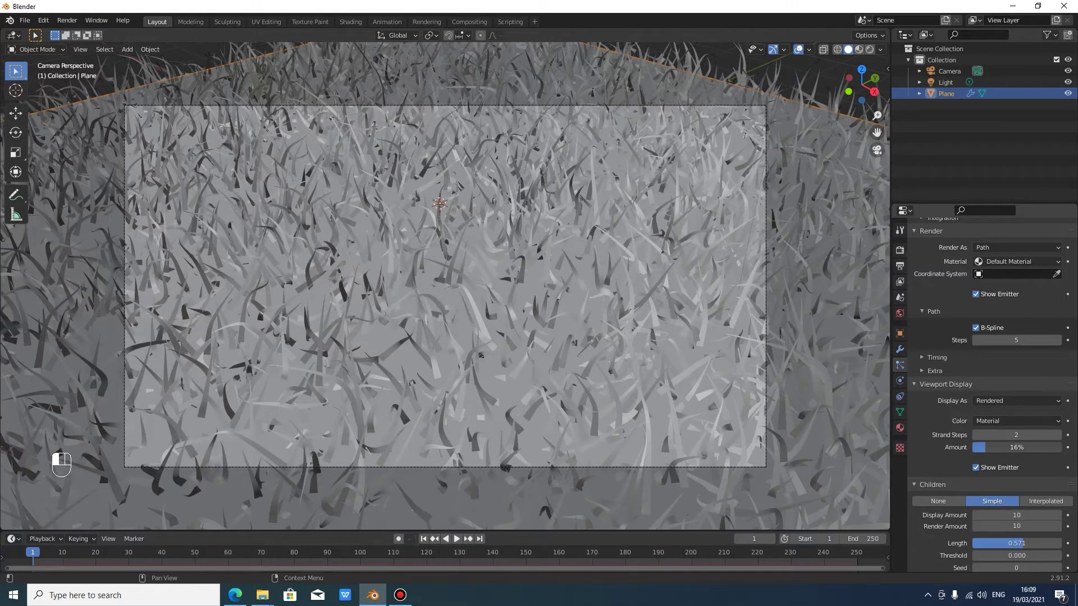
middle_click(583, 321)
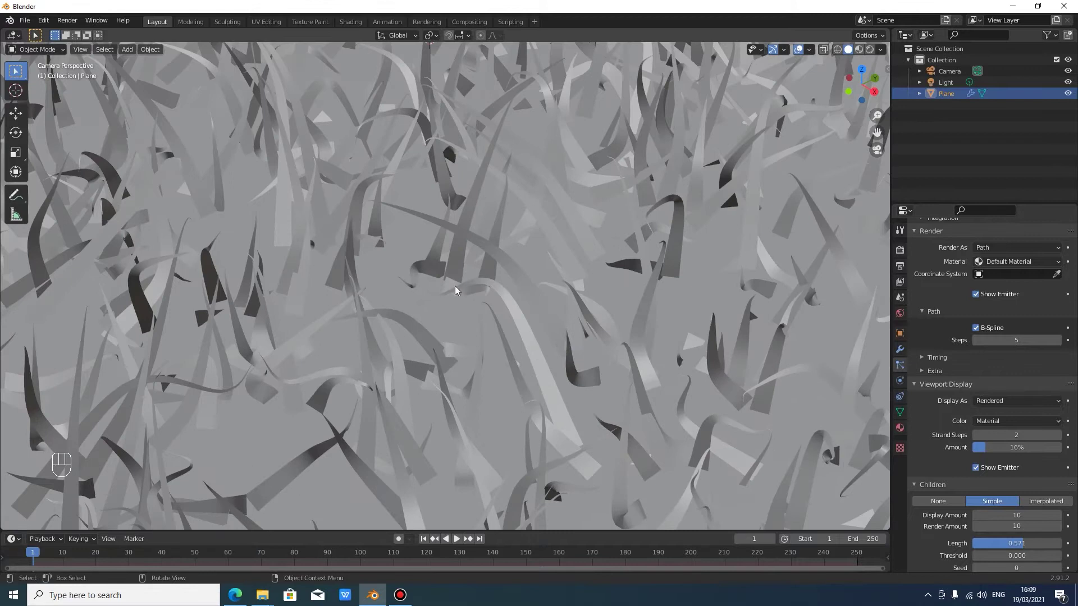
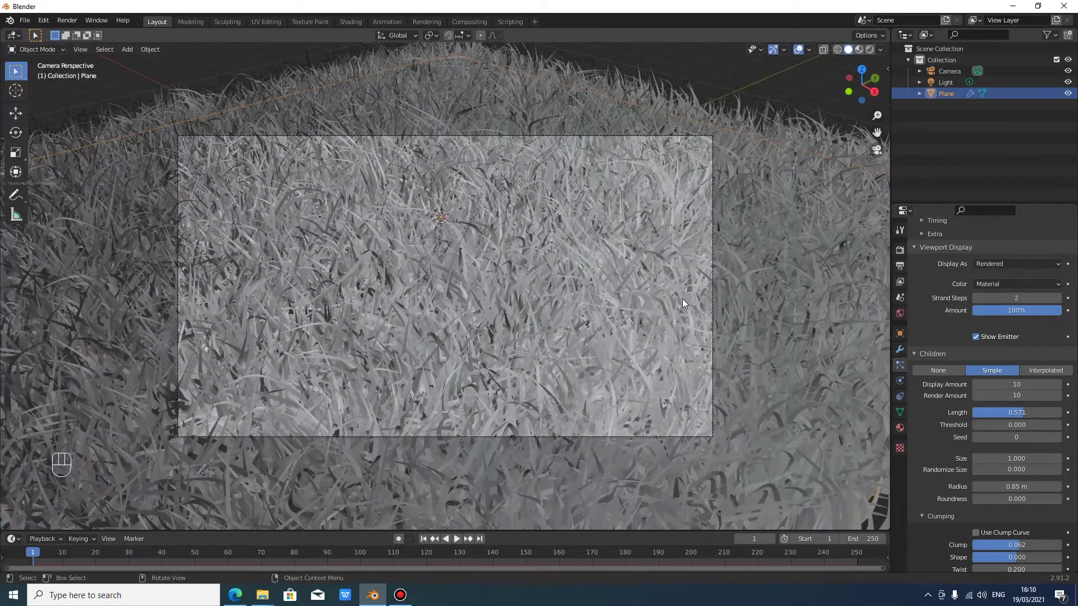
left_click(916, 356)
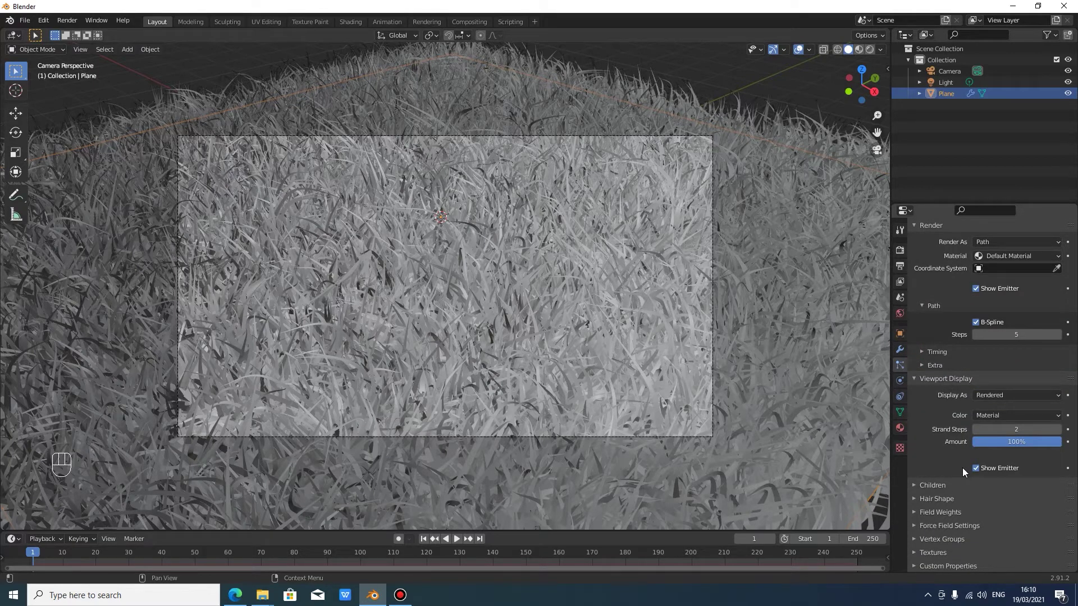
Create a new 'ground' material for the plane and assign a green 'grass' material to the hair
left_click(902, 431)
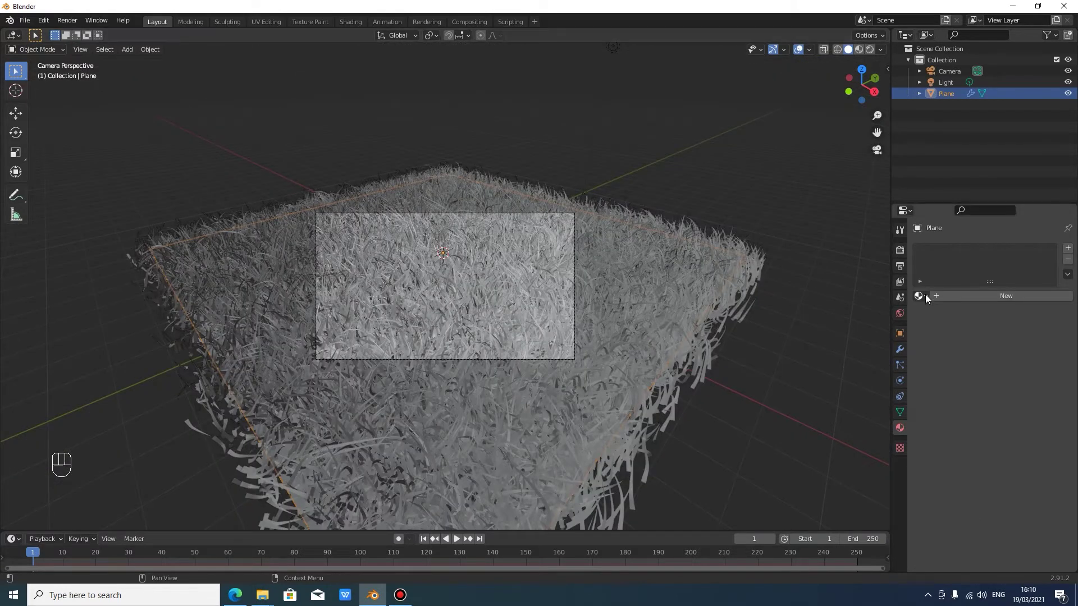
left_click_drag(928, 298, 957, 282)
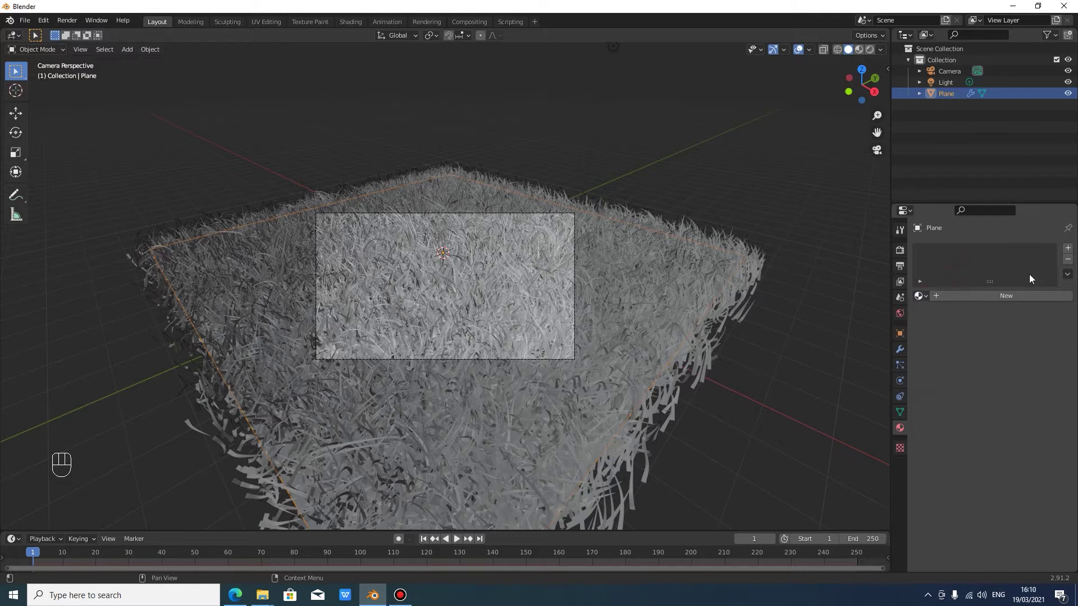
left_click(1072, 253)
left_click(995, 296)
left_click(982, 258)
left_click_drag(982, 258, 988, 382)
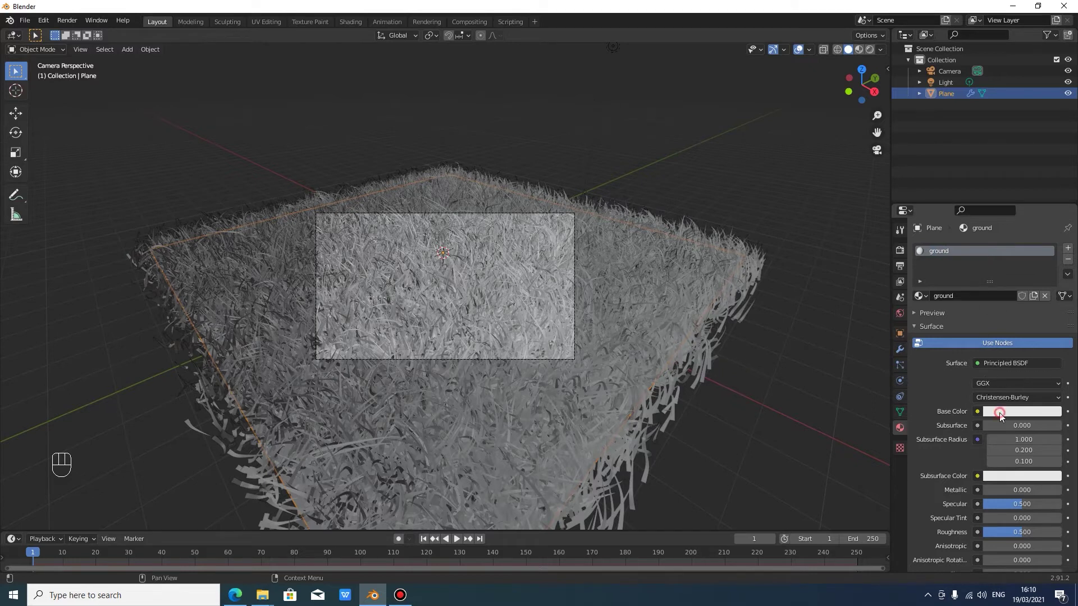
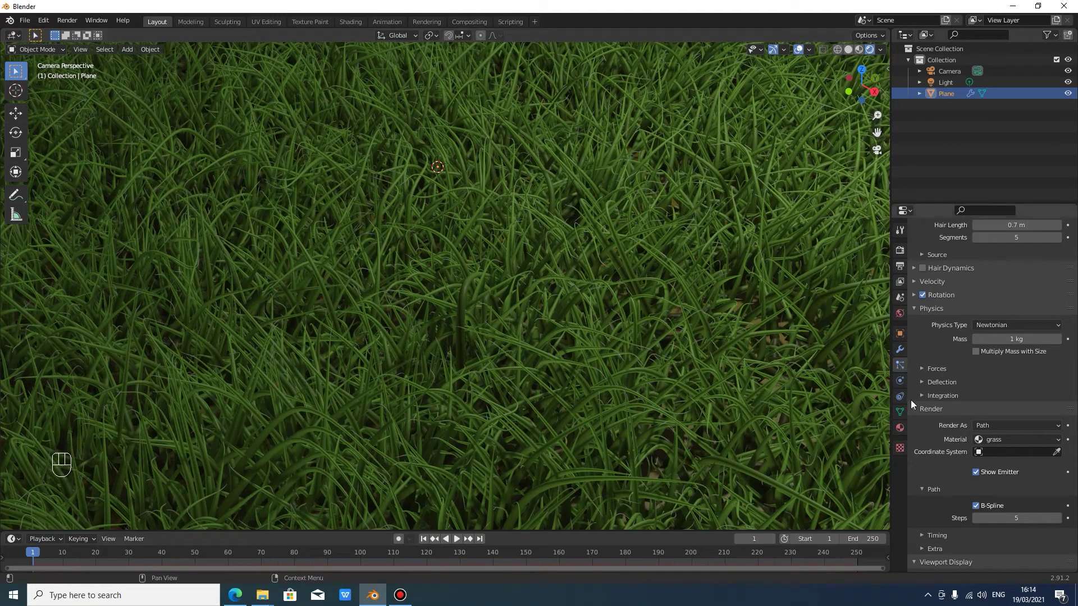
Delete the old light and add a sun lamp of strength 5
left_click(939, 88)
key("x")
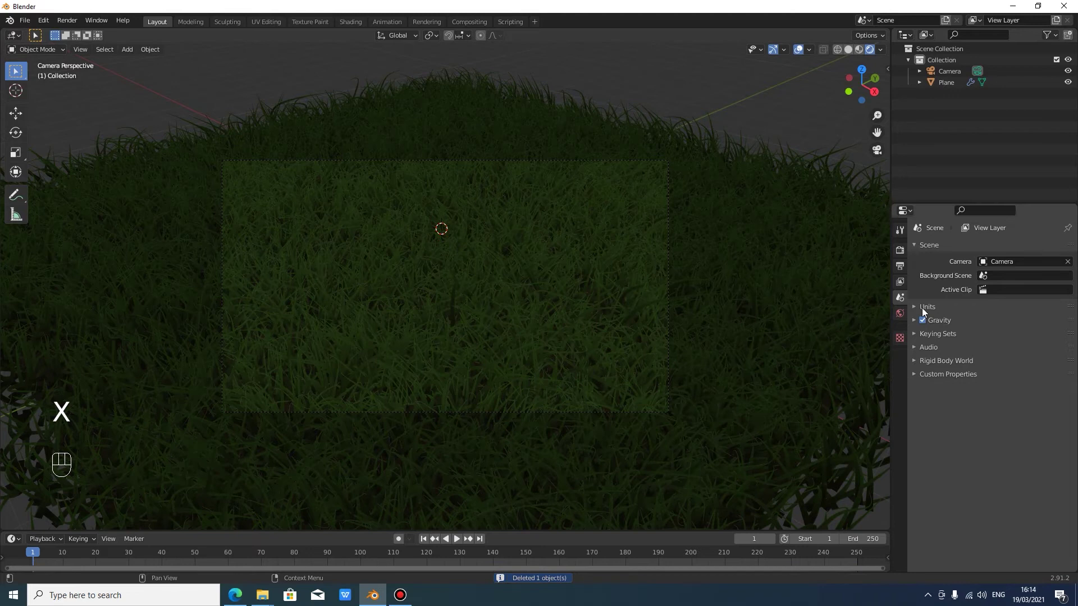
left_click(757, 277)
left_click(764, 123)
key("shift+a")
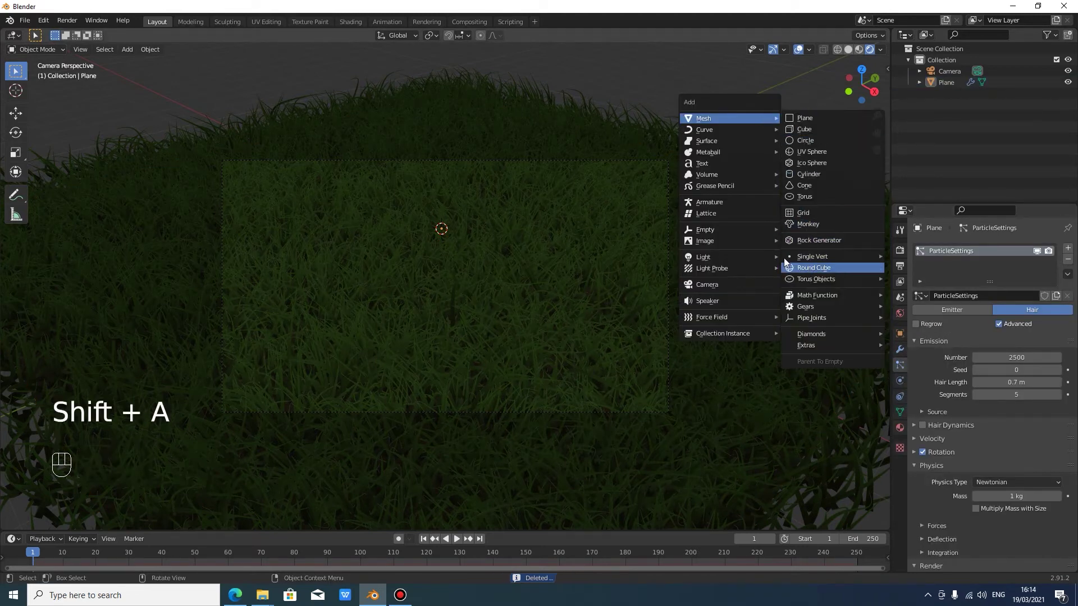
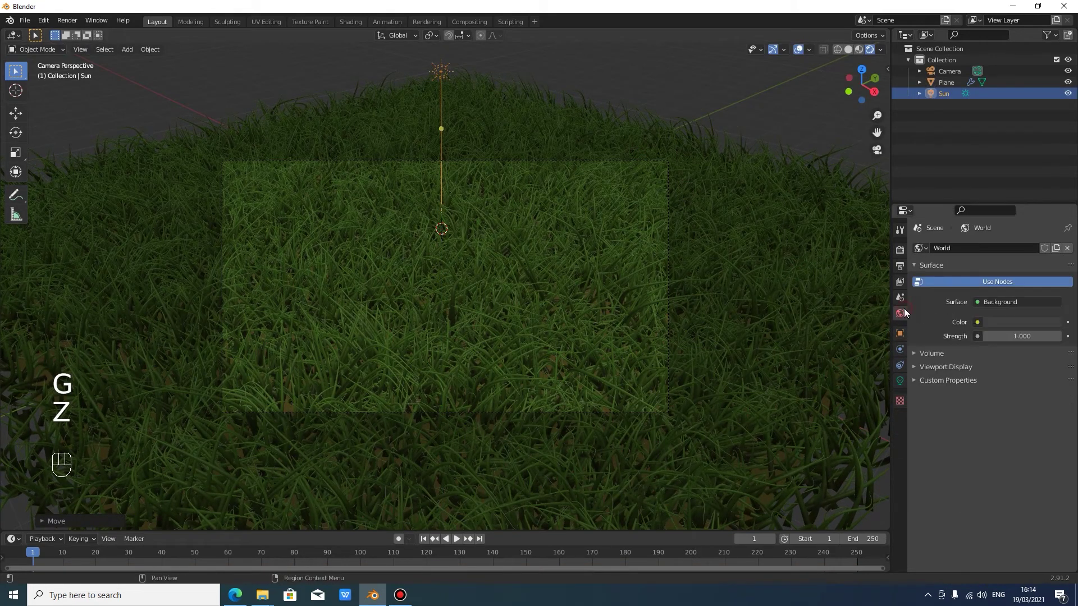
Set the world colour to grey (V 0.42) and enable Eevee ambient occlusion
left_click(1040, 312)
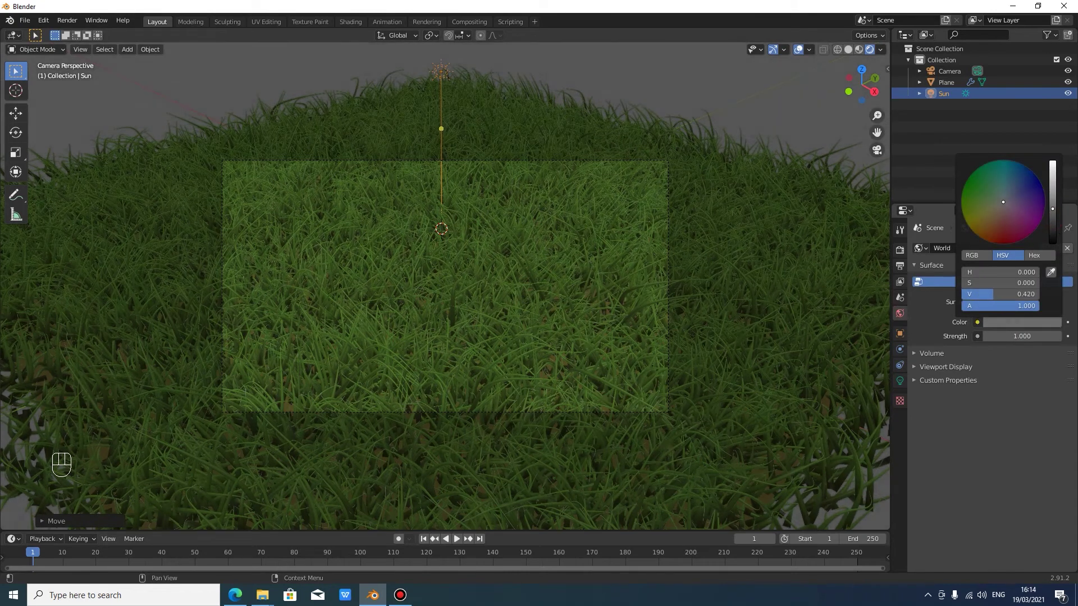
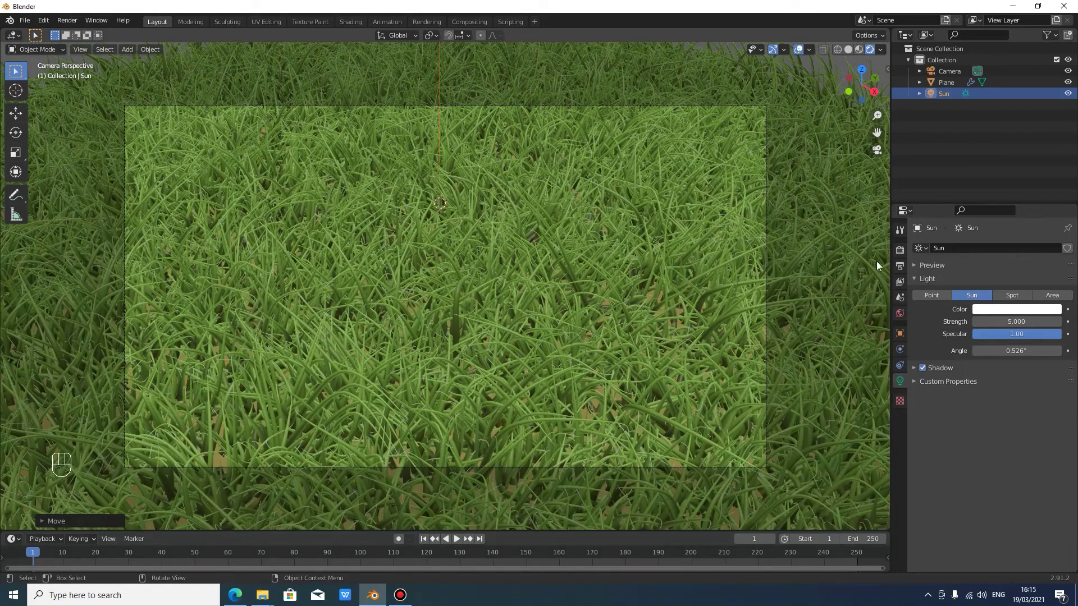
left_click(901, 257)
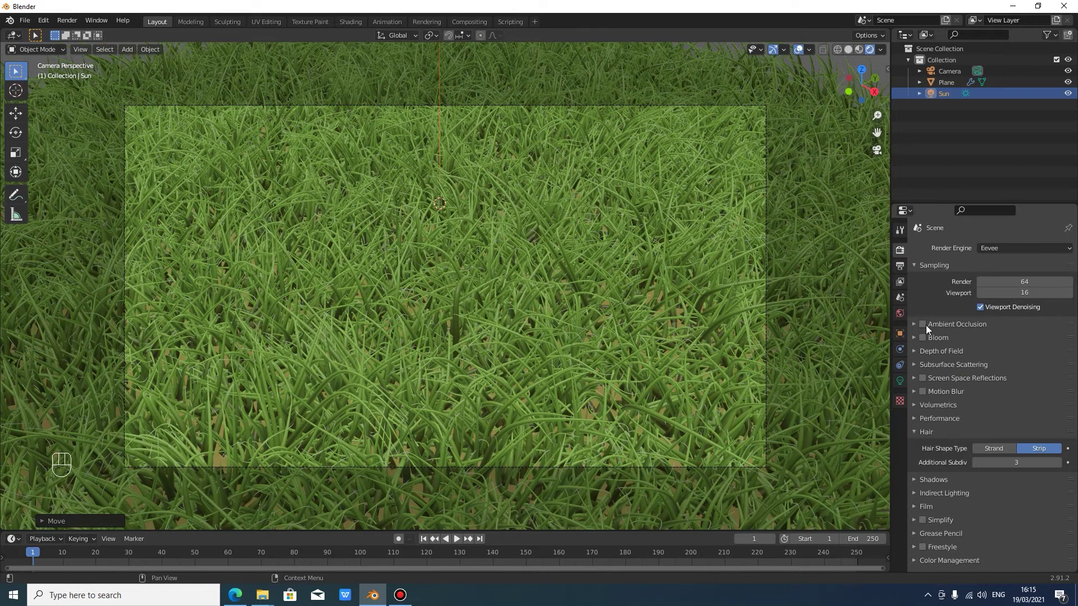
left_click(923, 331)
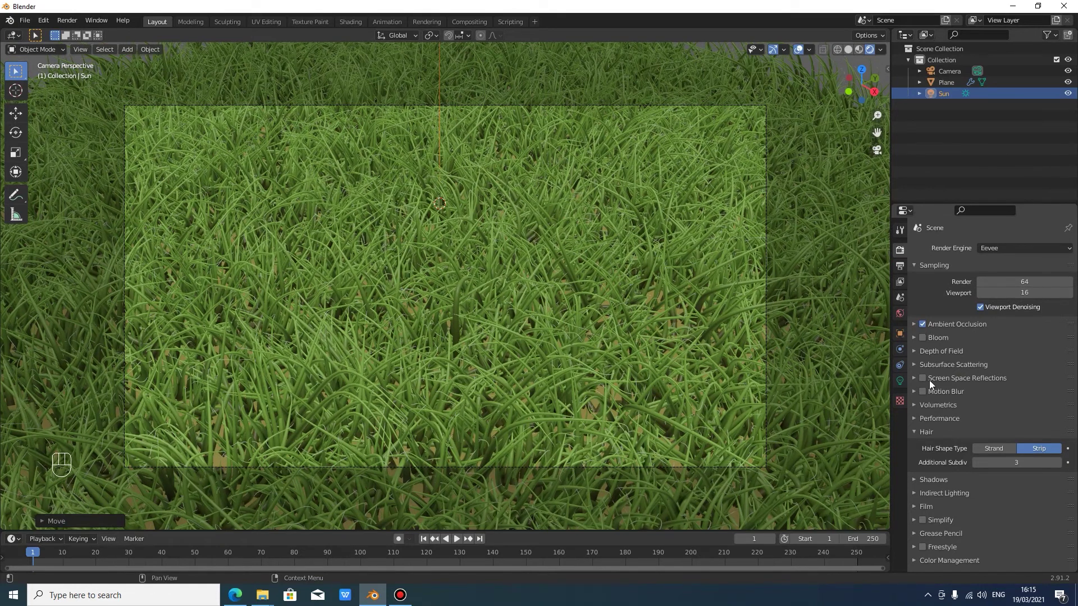
Enable Screen Space Reflections and set the Color Management look to High Contrast
left_click(925, 382)
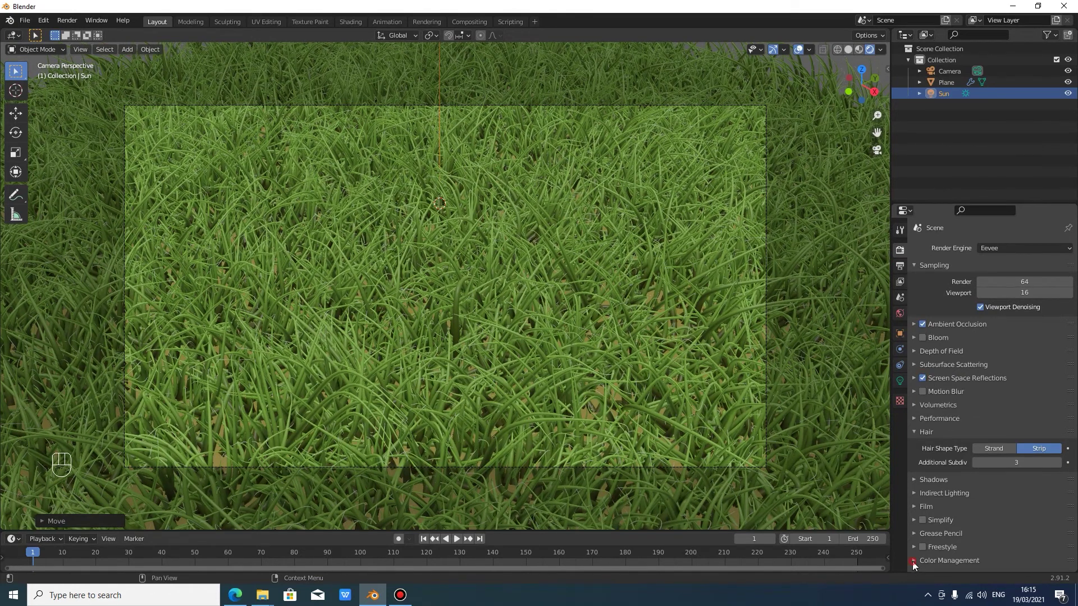
left_click(916, 567)
left_click_drag(1018, 551, 933, 521)
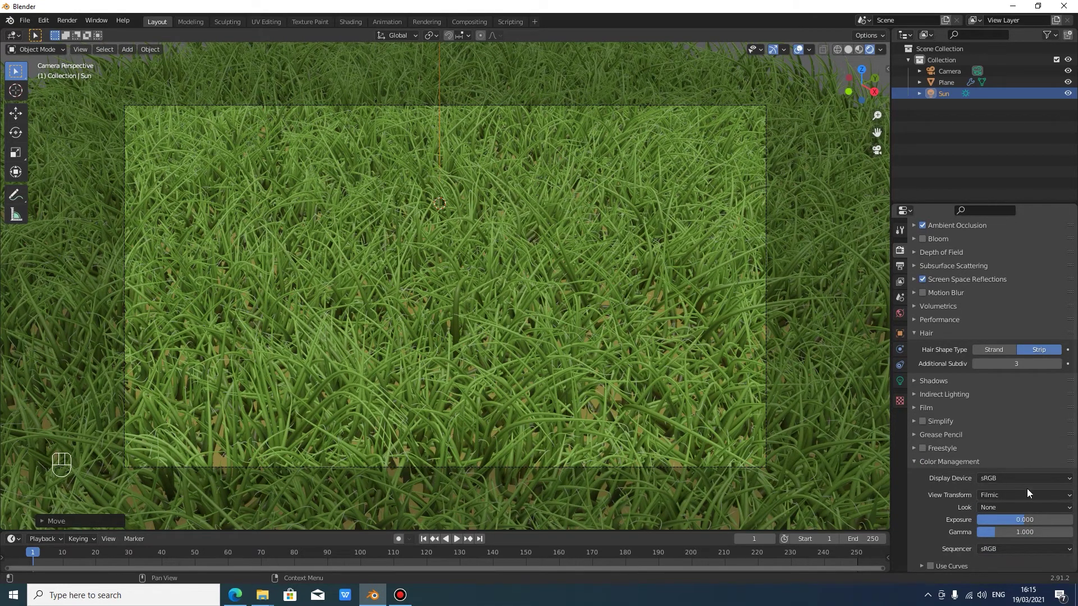
left_click_drag(1029, 512, 1028, 475)
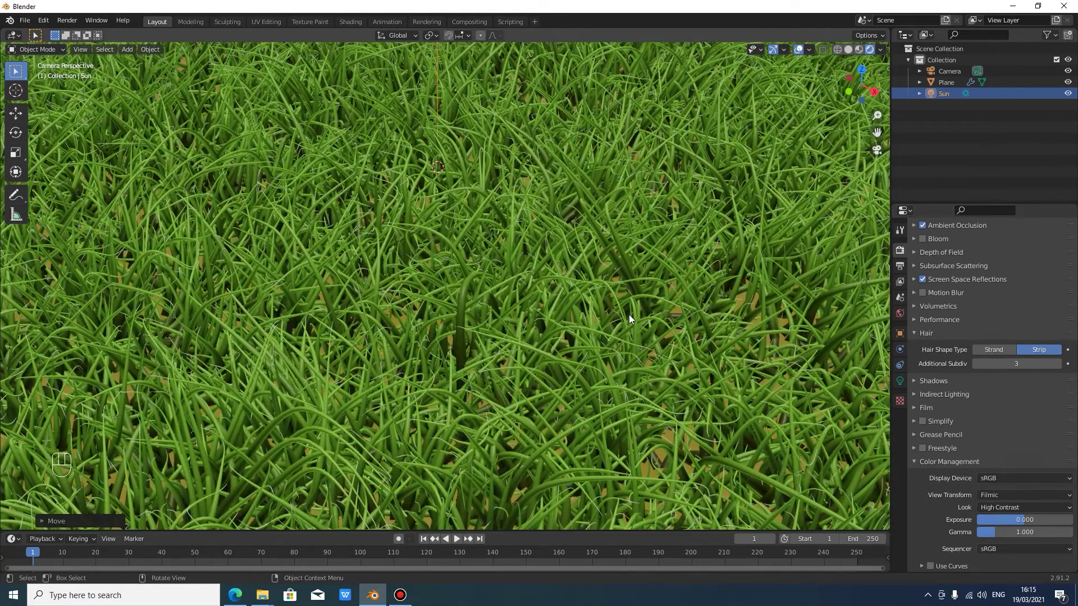
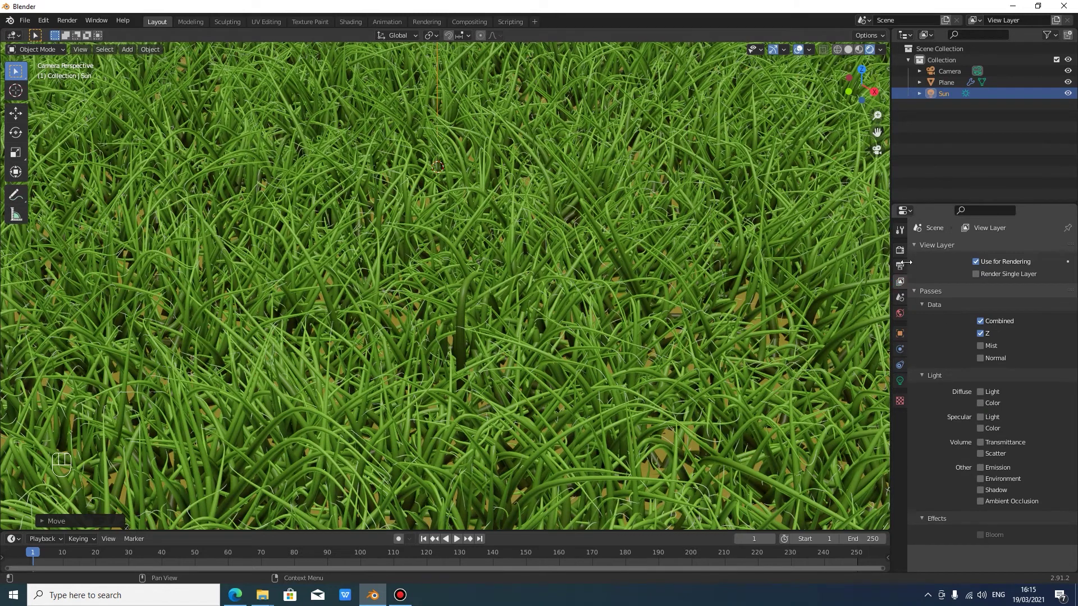
Review the 1920×1080 PNG output settings and collapse the Metadata panel
left_click(909, 266)
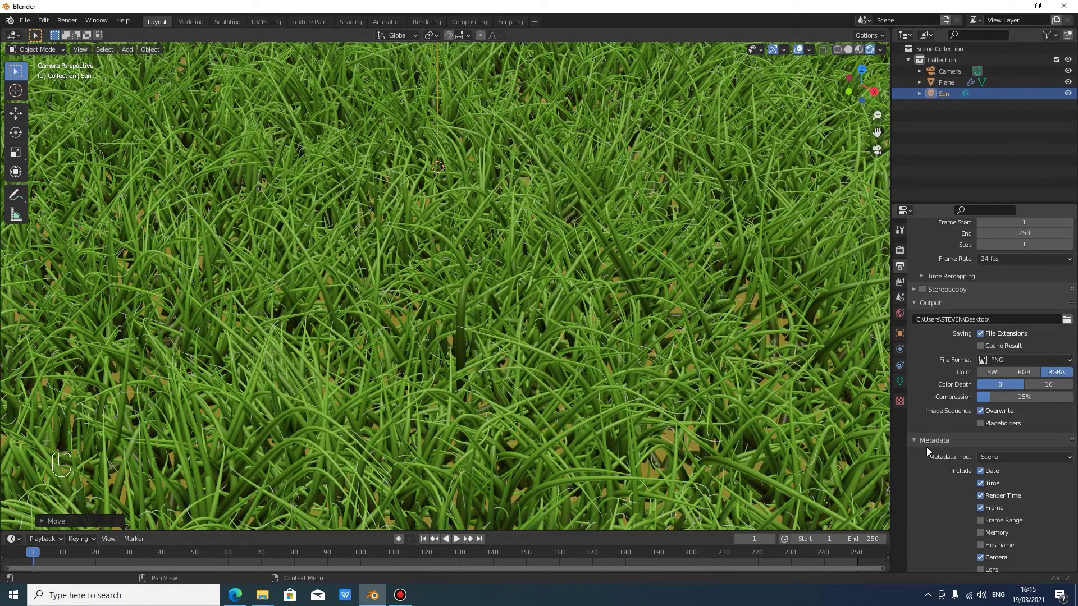
left_click(922, 447)
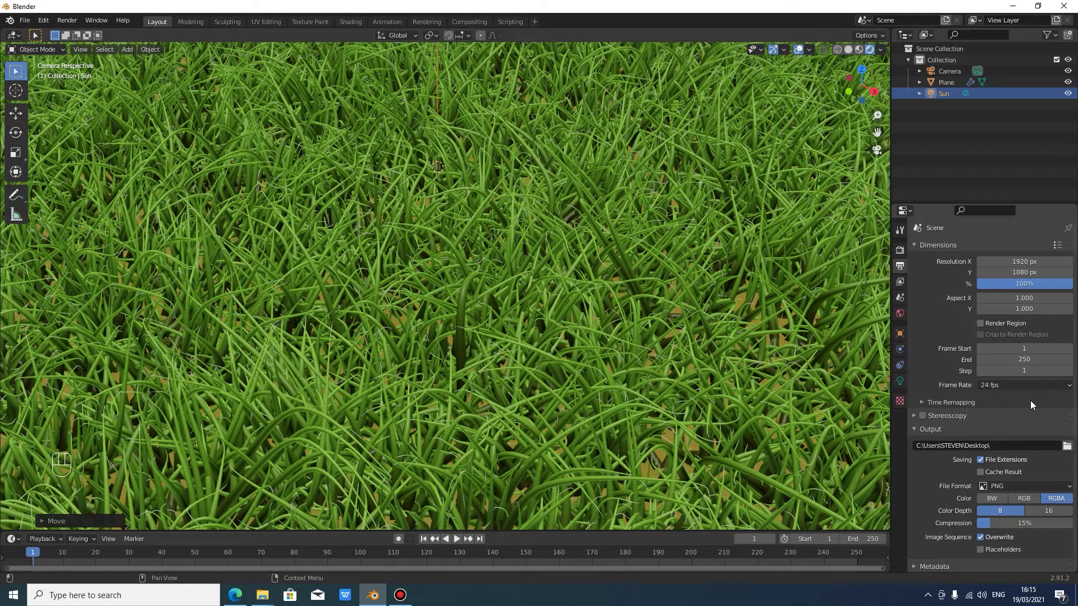